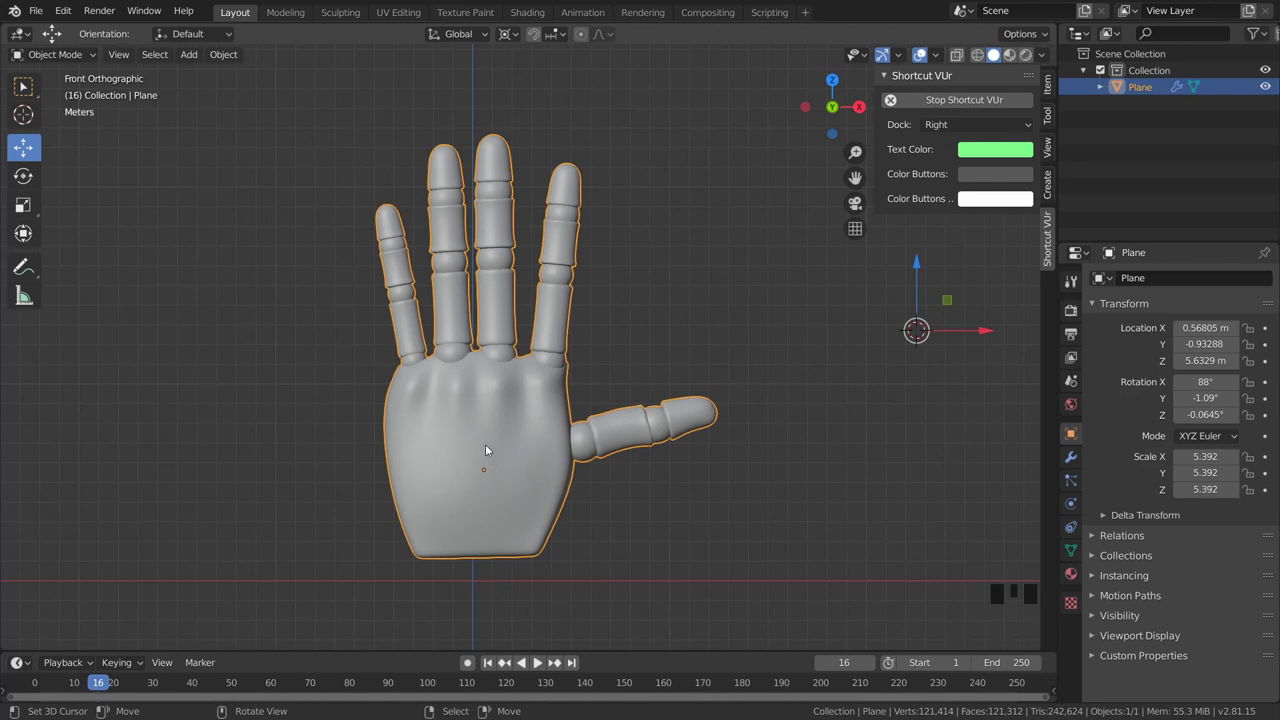
# Delete the misplaced armature and place the 3D cursor at the palm centre.
pyautogui.press('shift+a')
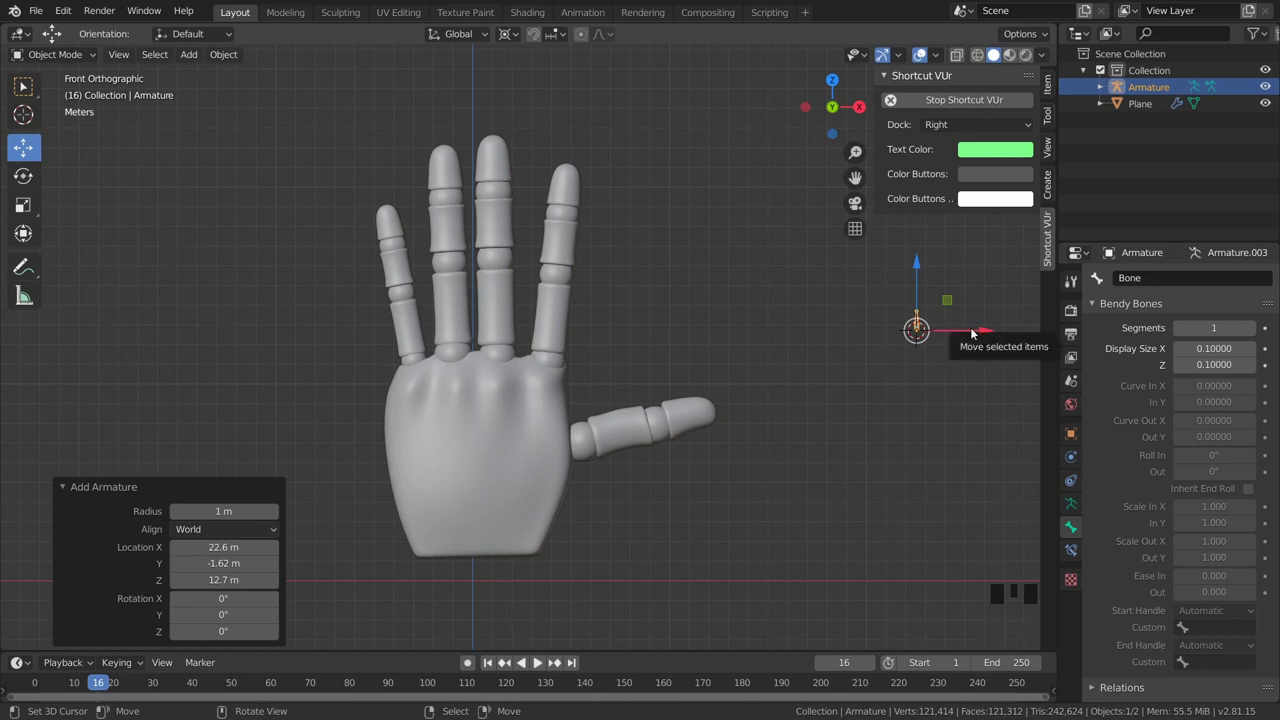
pyautogui.press('Delete')
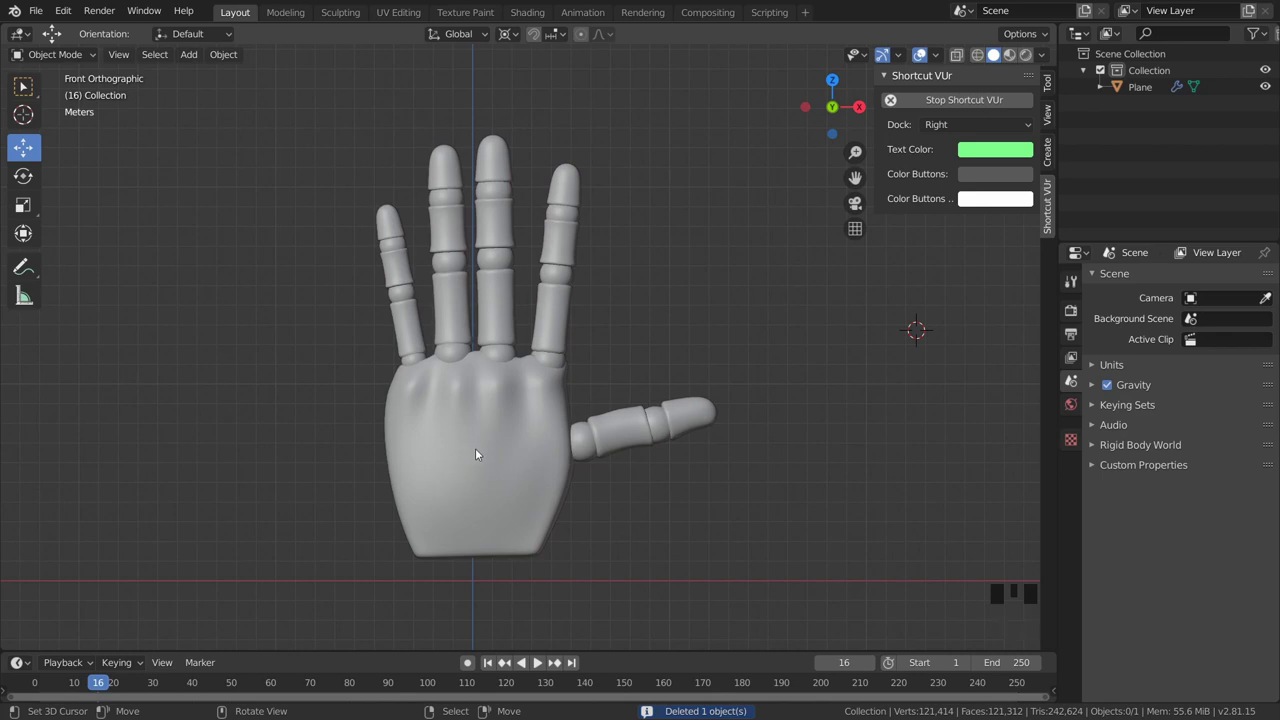
pyautogui.click(479, 454)
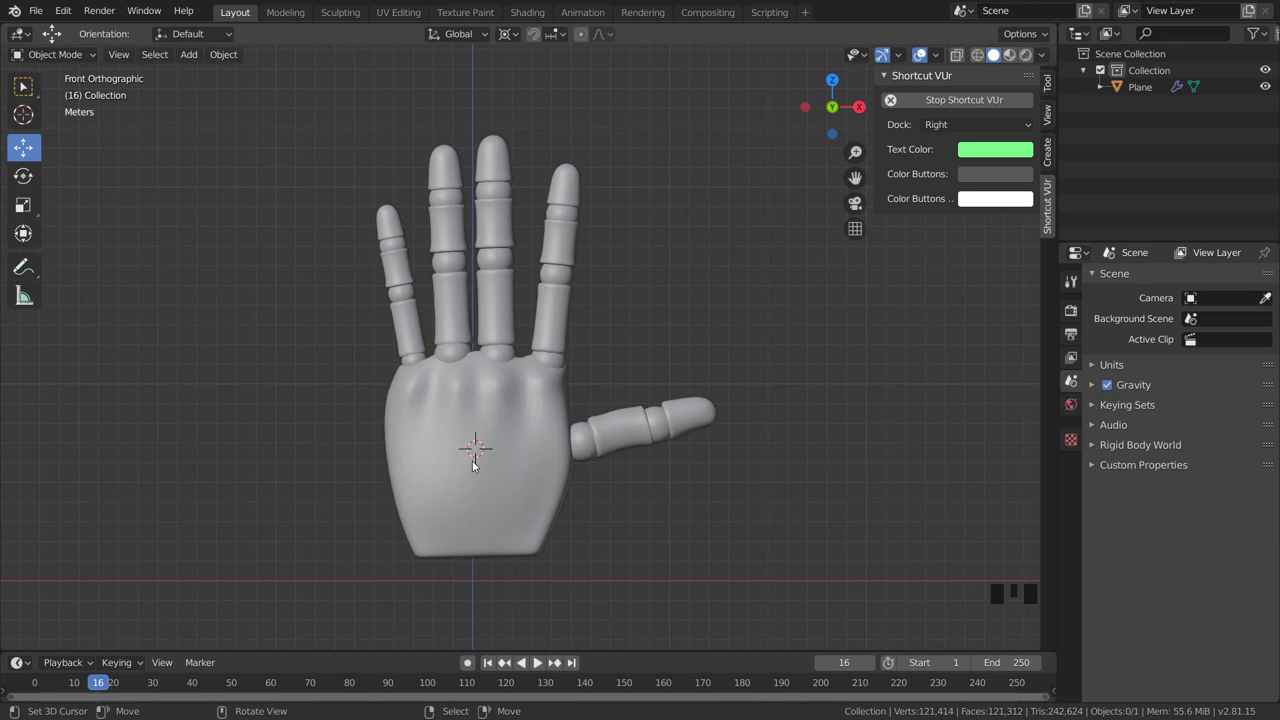
# Add an armature at the palm and extrude a bone toward the little finger's base.
pyautogui.press('shift+a')
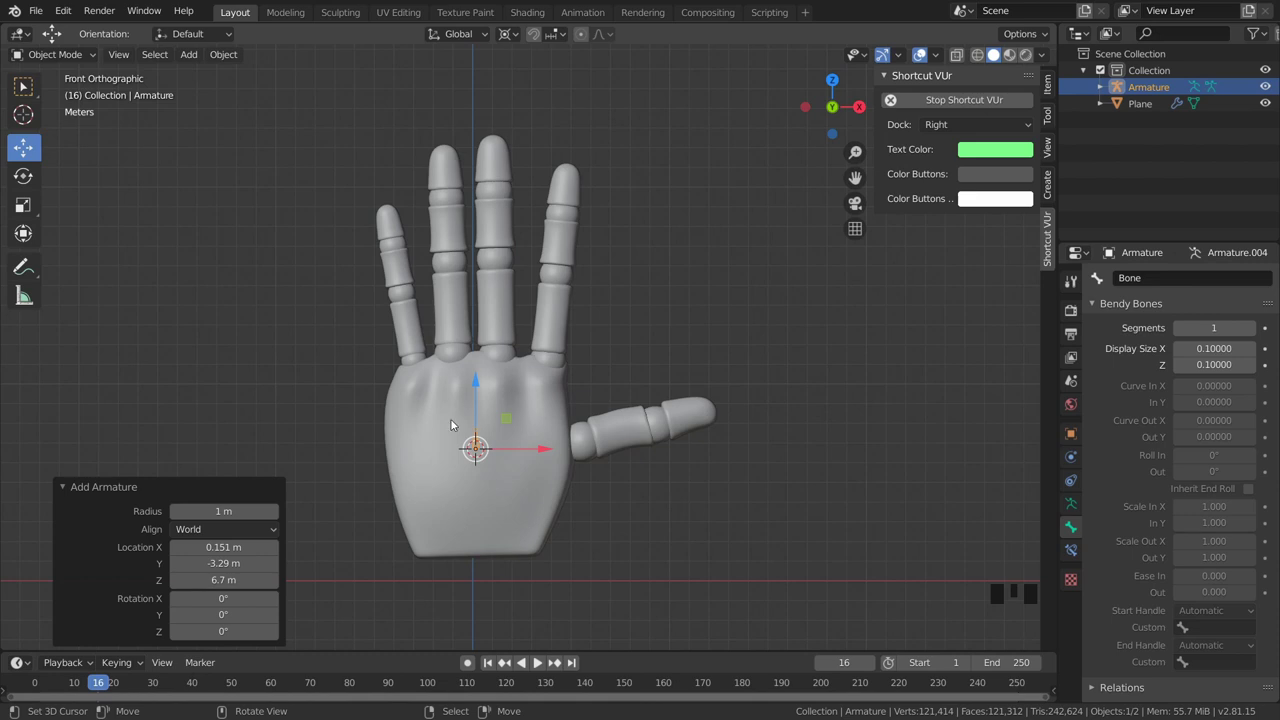
pyautogui.moveTo(473, 447); pyautogui.dragTo(487, 442)
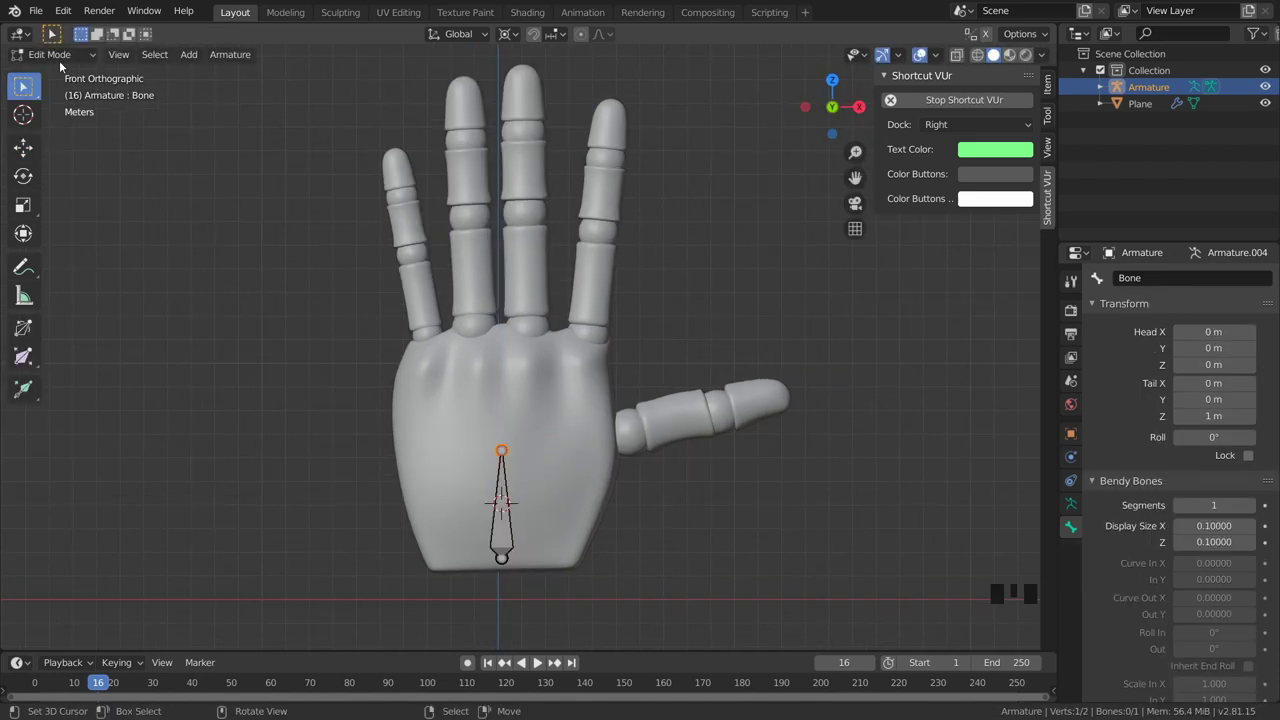
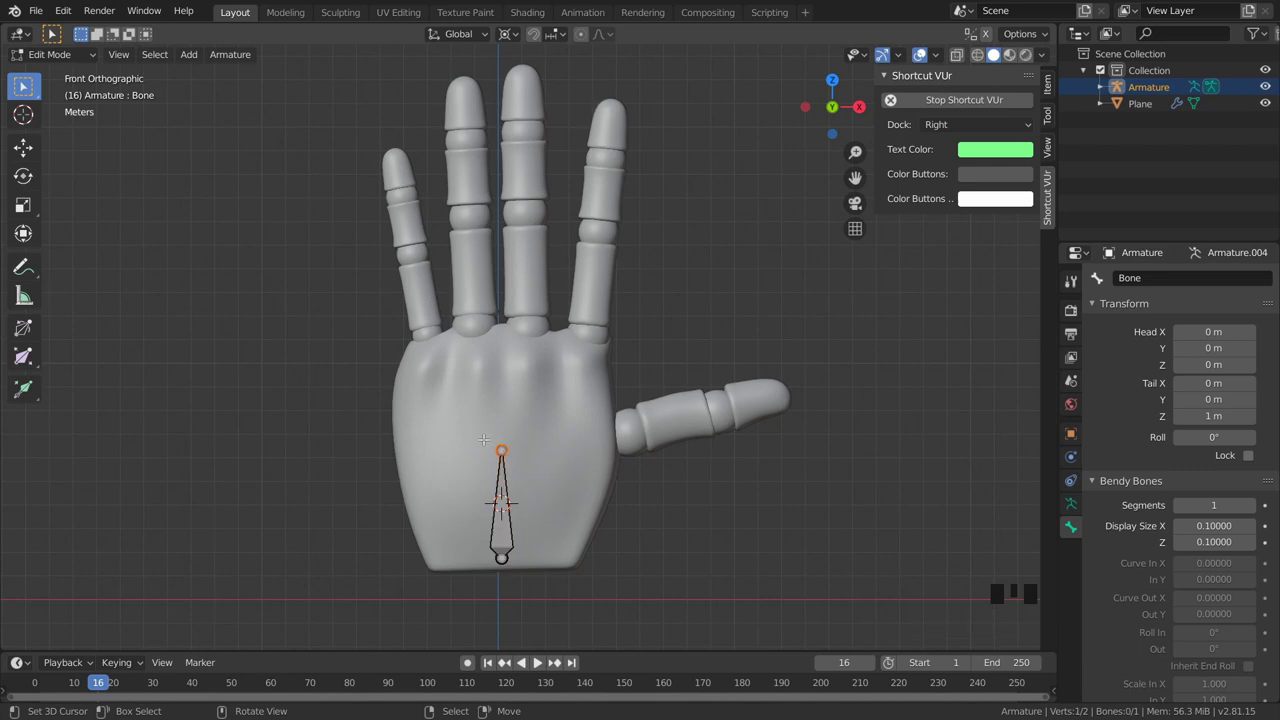
pyautogui.press('e')
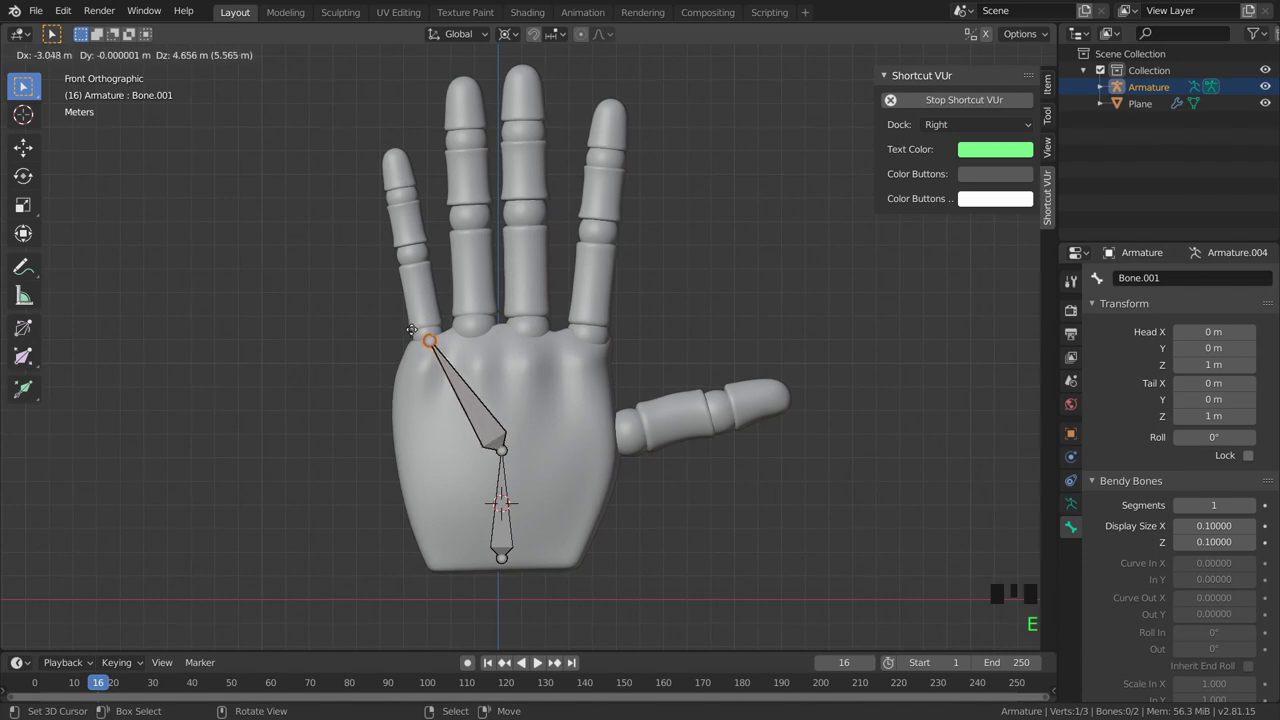
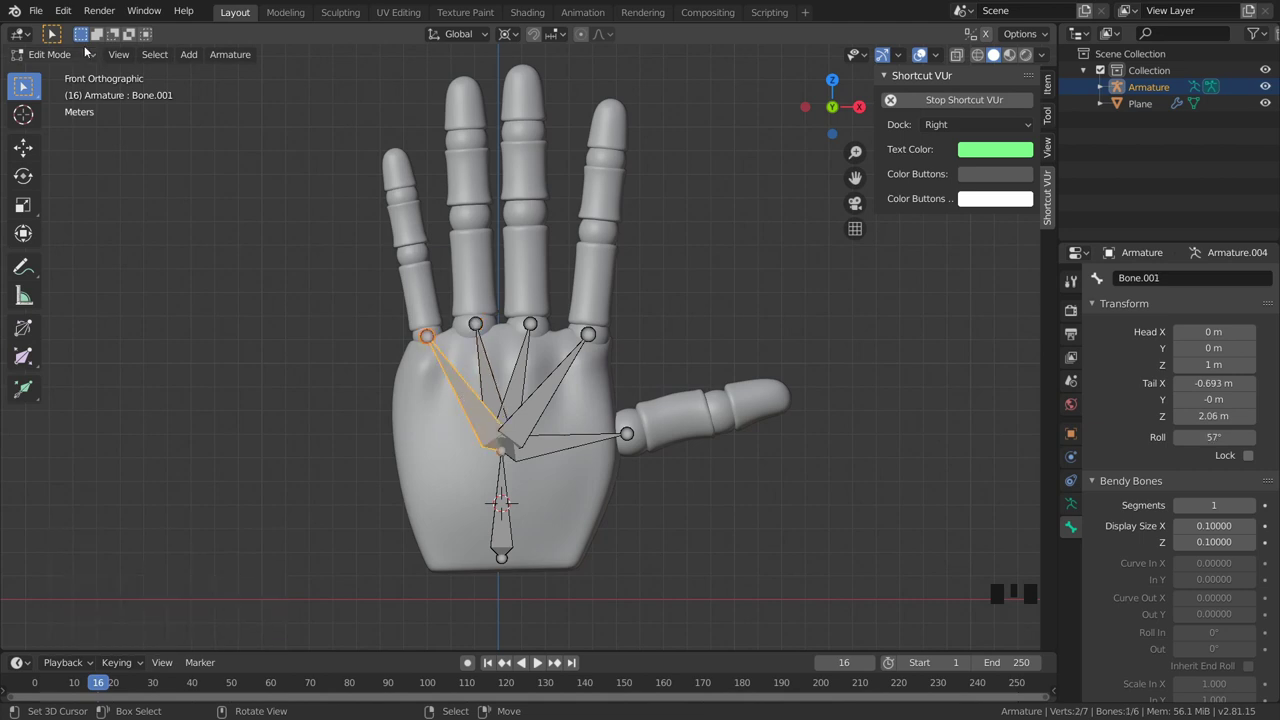
# Enable bone name display in the armature's data settings and view the hand from the front.
pyautogui.moveTo(65, 58); pyautogui.dragTo(1075, 360)
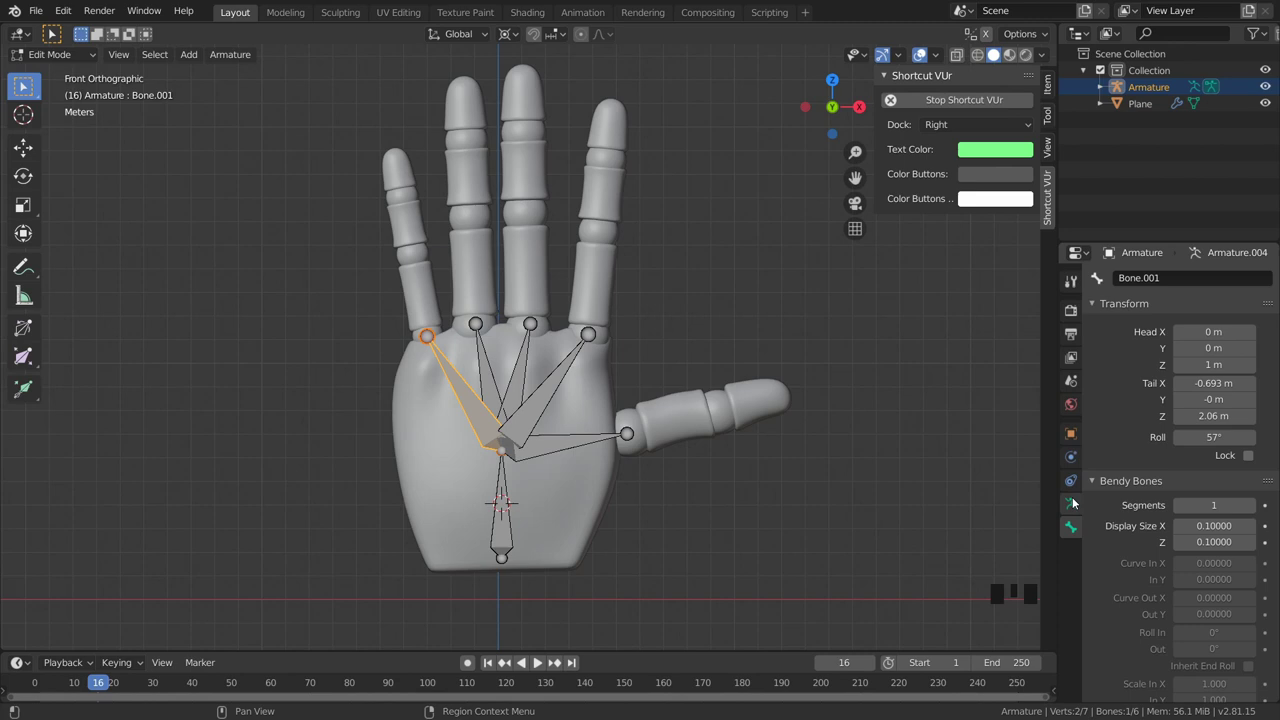
pyautogui.click(1075, 503)
pyautogui.click(1081, 529)
pyautogui.click(1078, 516)
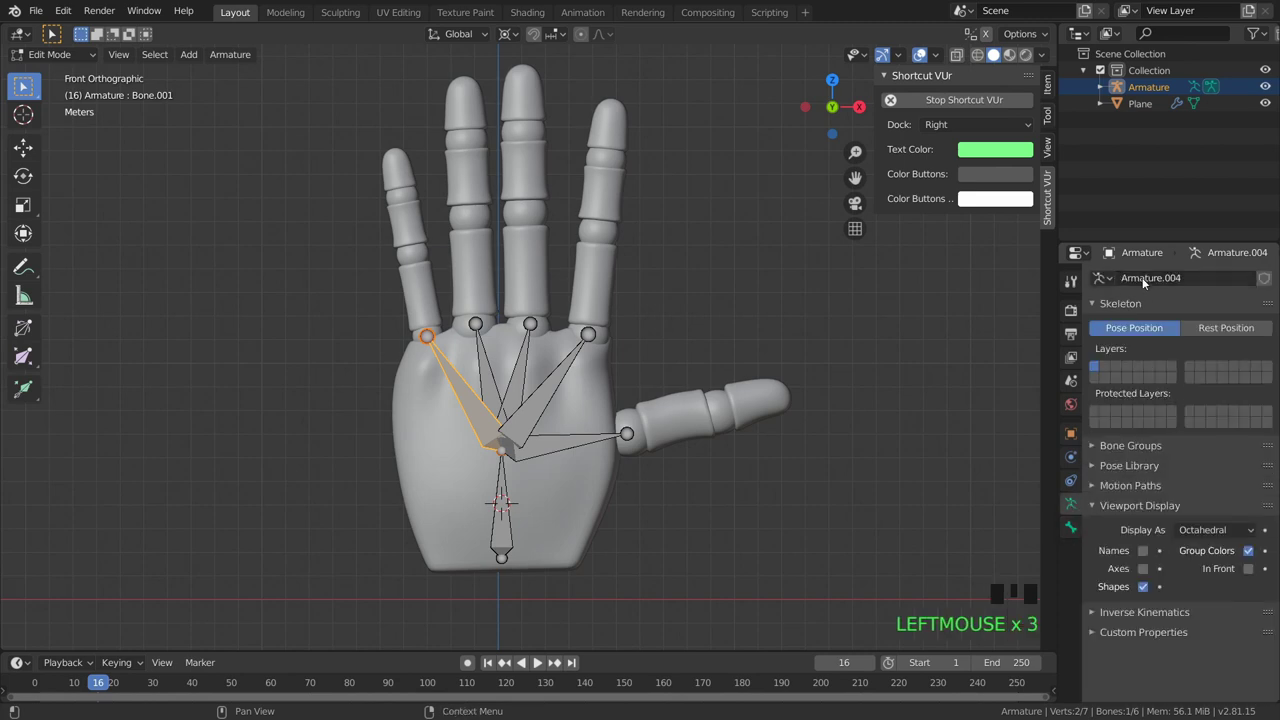
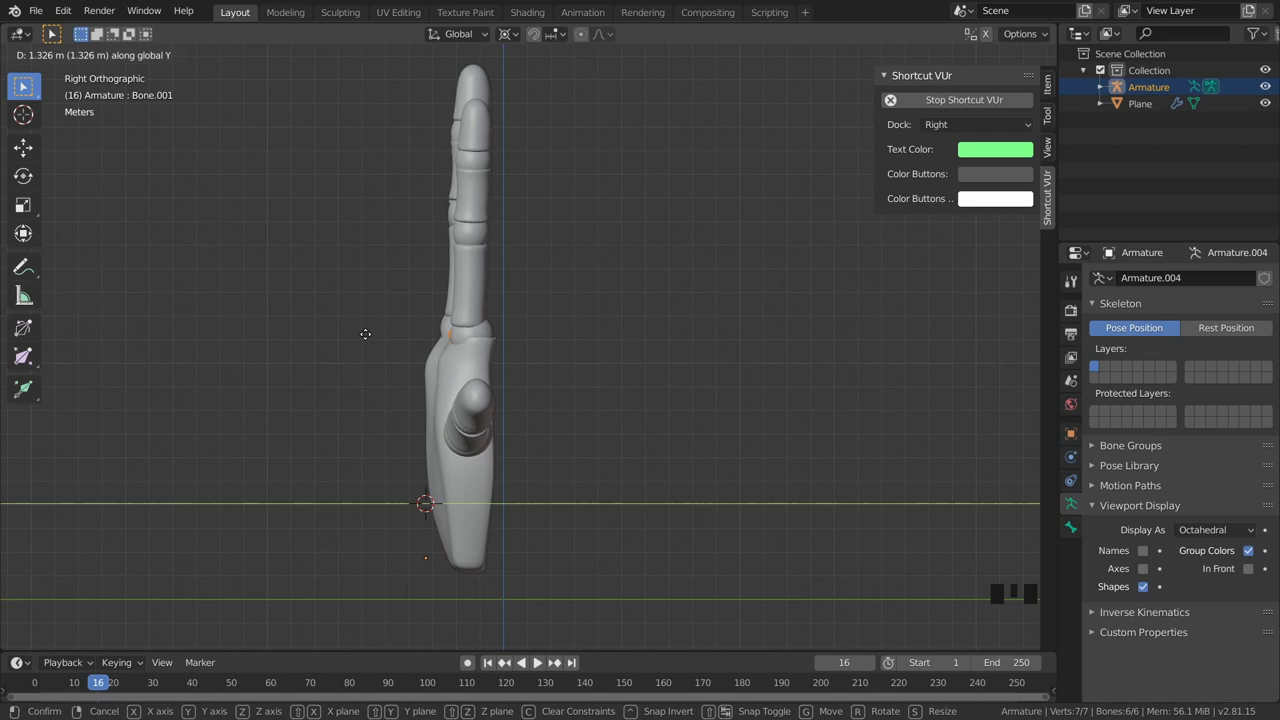
pyautogui.press('KP_1')
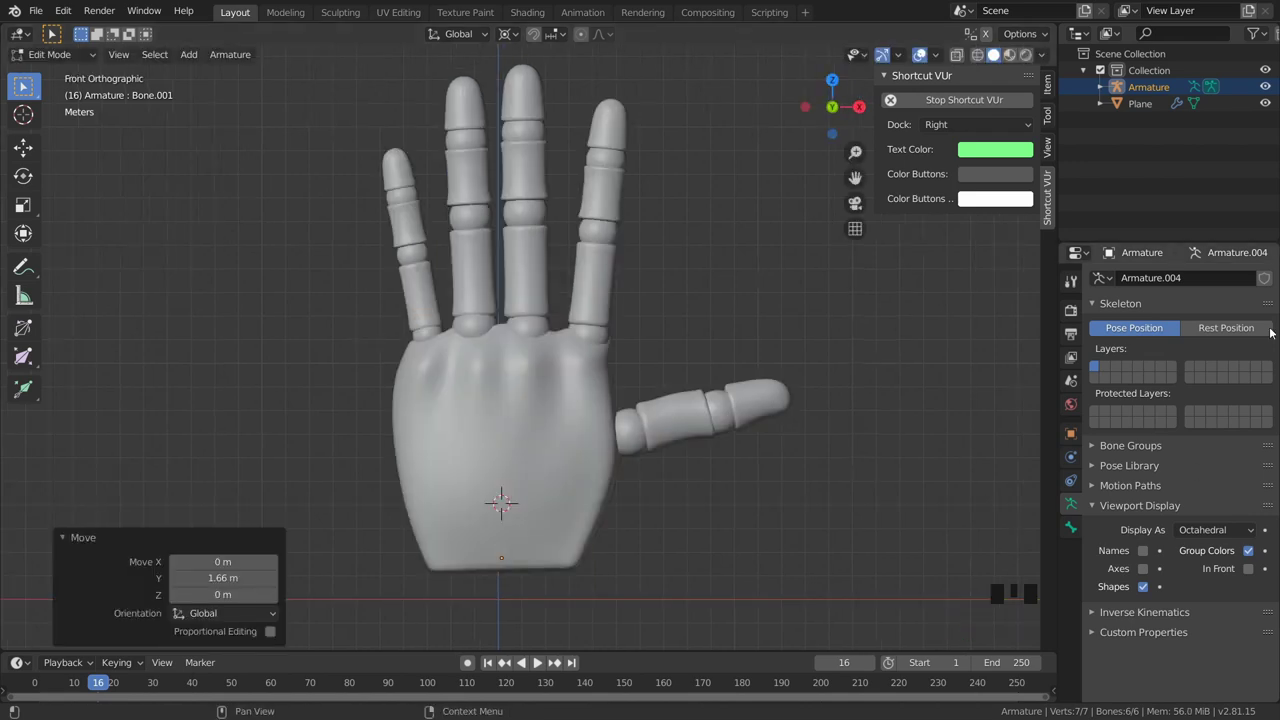
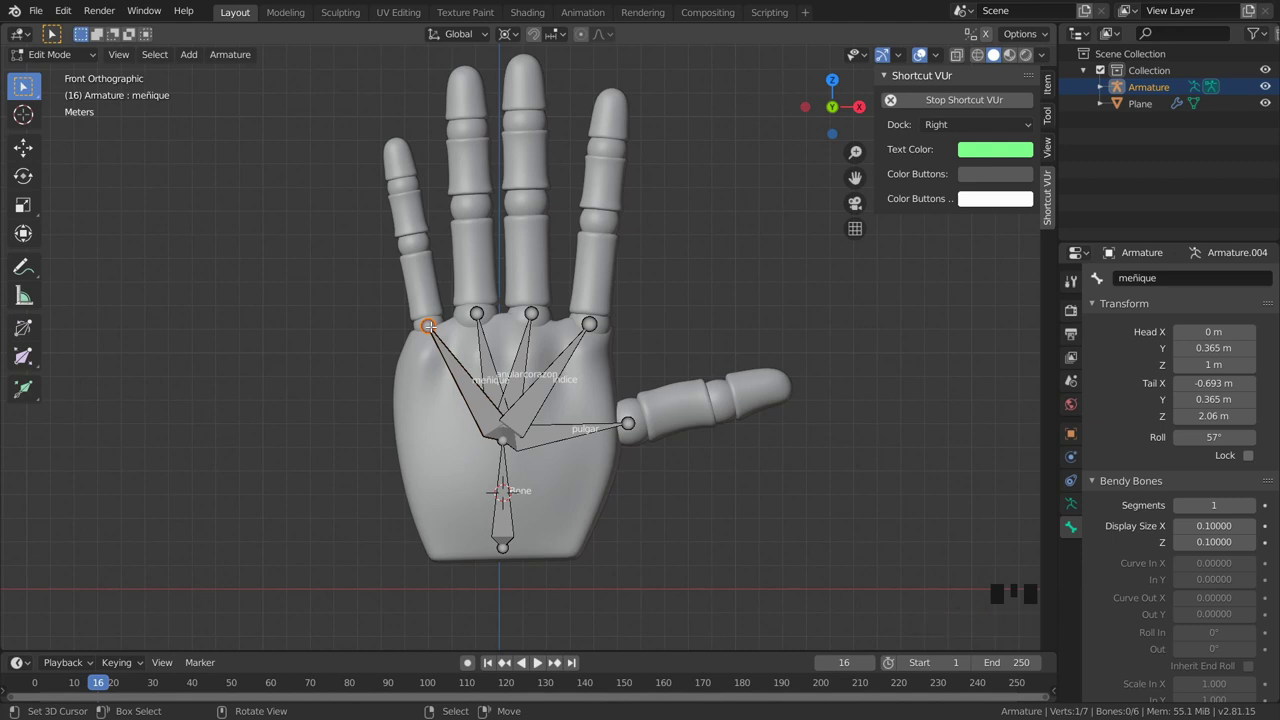
# Extrude the three little-finger joint bones up to the fingertip.
pyautogui.press('e')
pyautogui.press('e')
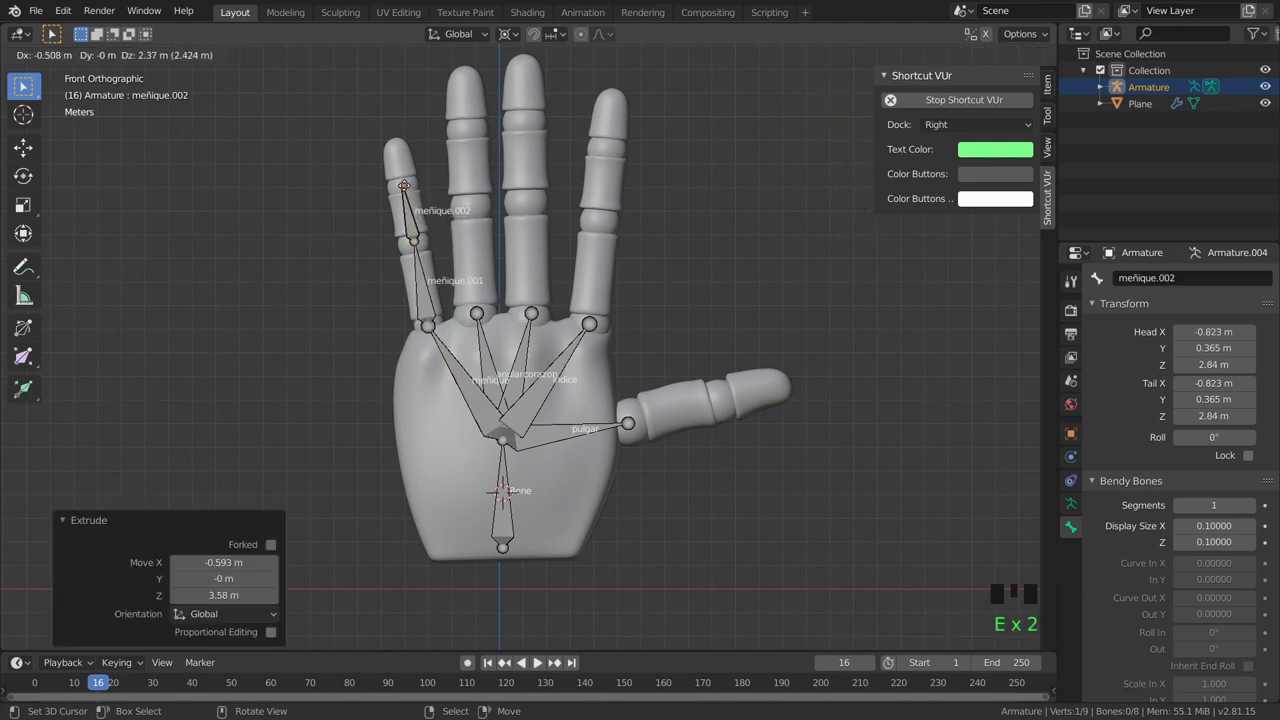
pyautogui.press('e')
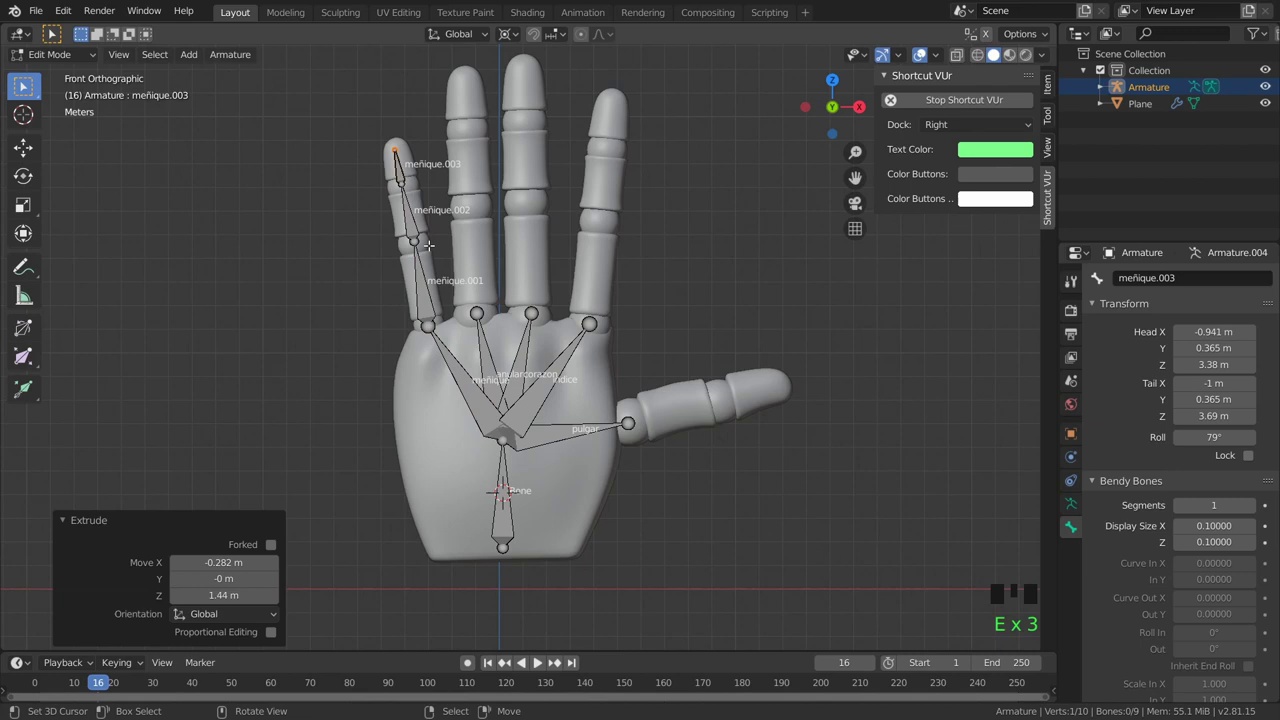
pyautogui.scroll(3)
pyautogui.scroll(-3)
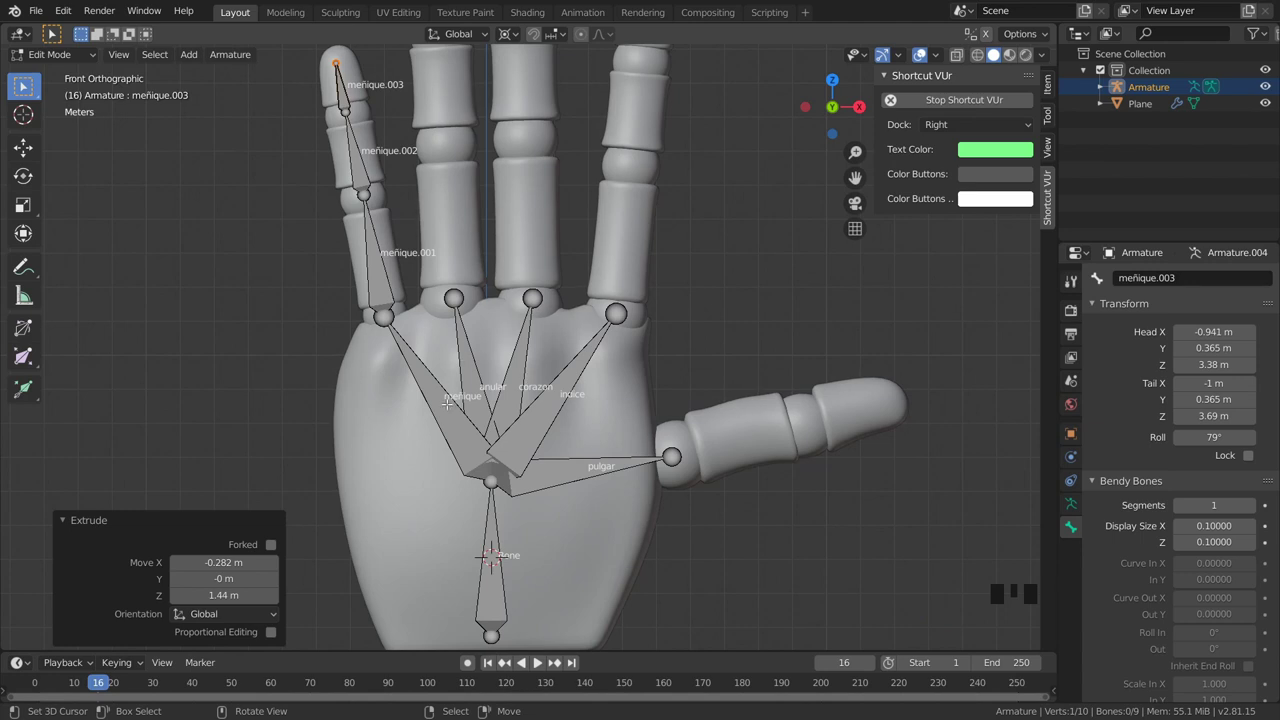
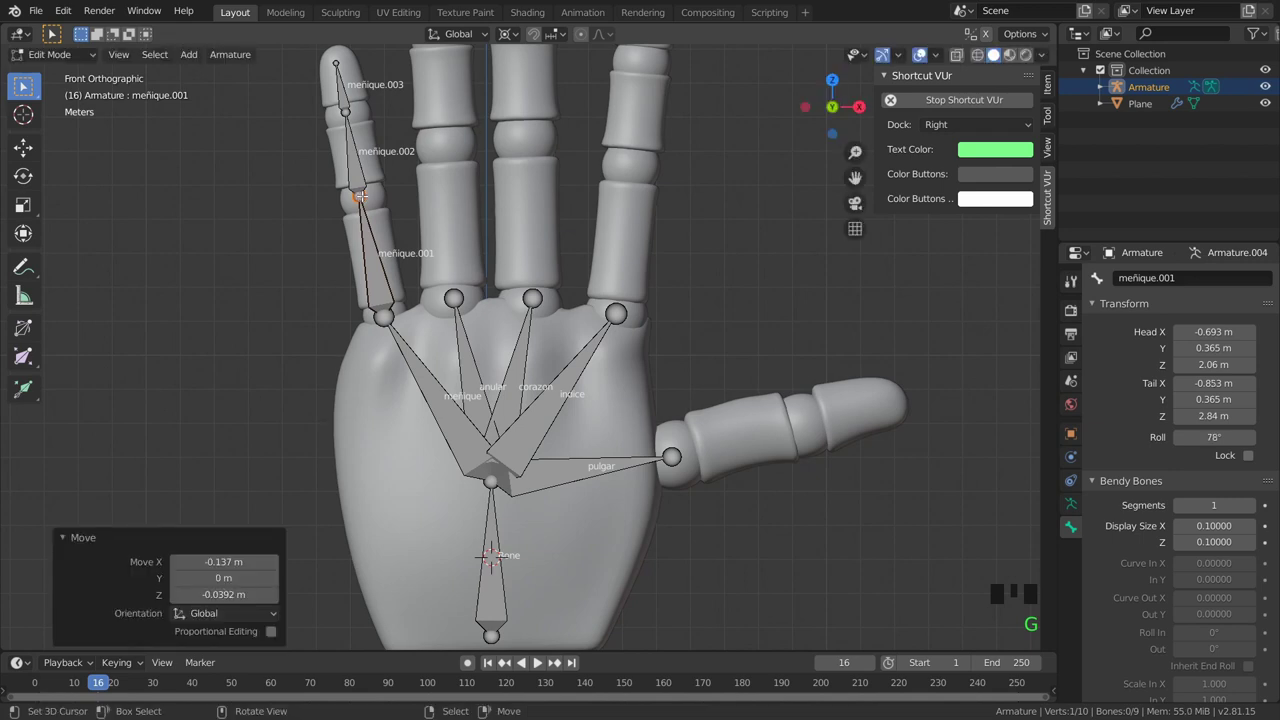
# Extrude the ring-finger joint bones and the thumb tip bone pulgar.002.
pyautogui.scroll(-3)
pyautogui.press('e')
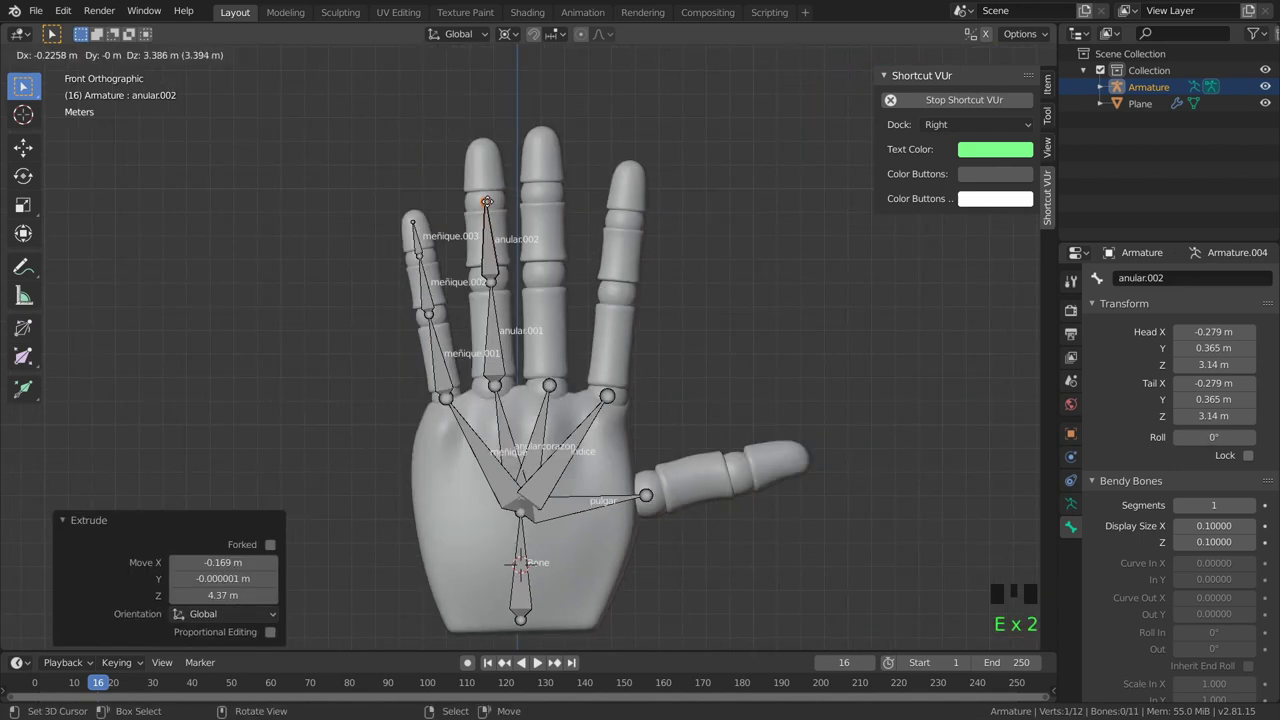
pyautogui.press('e')
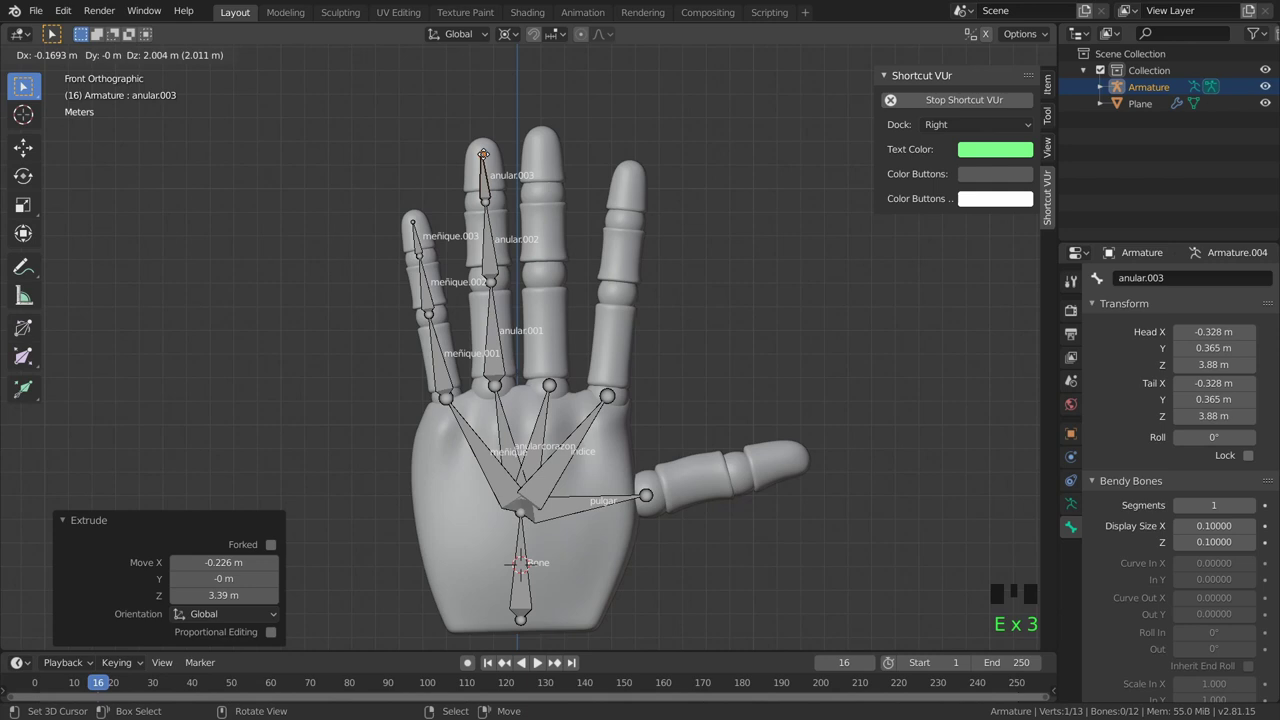
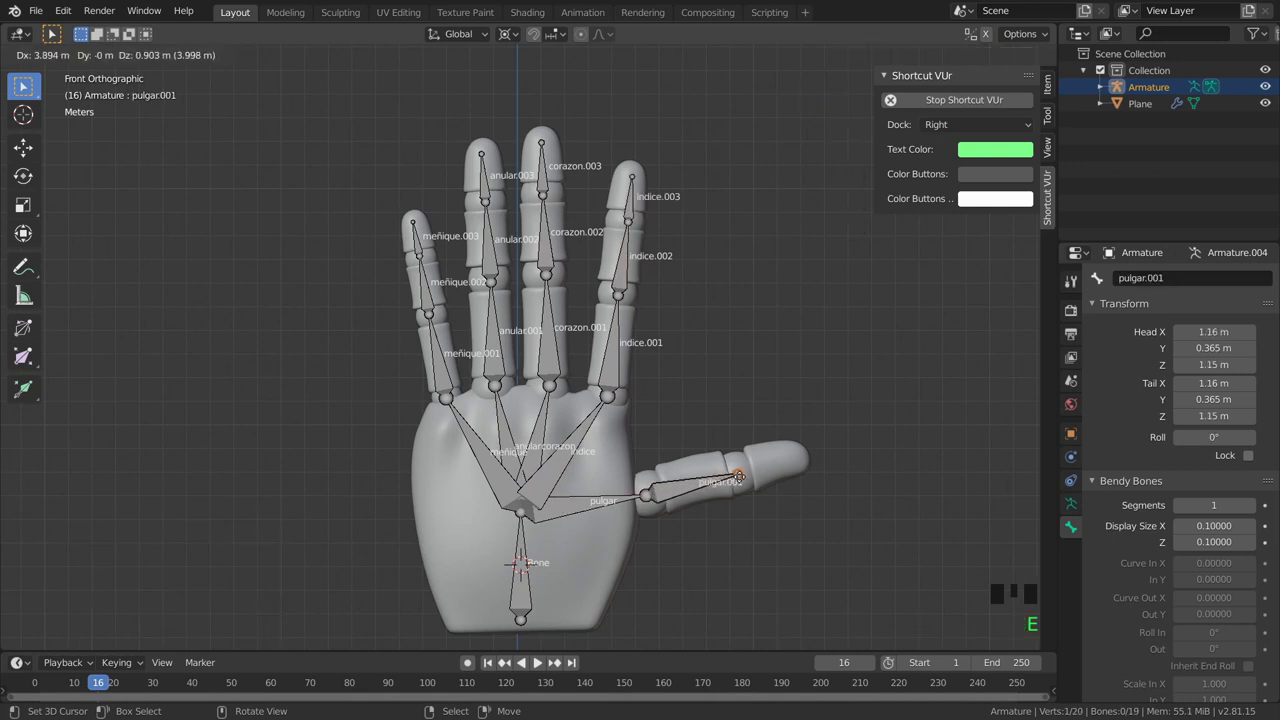
pyautogui.press('e')
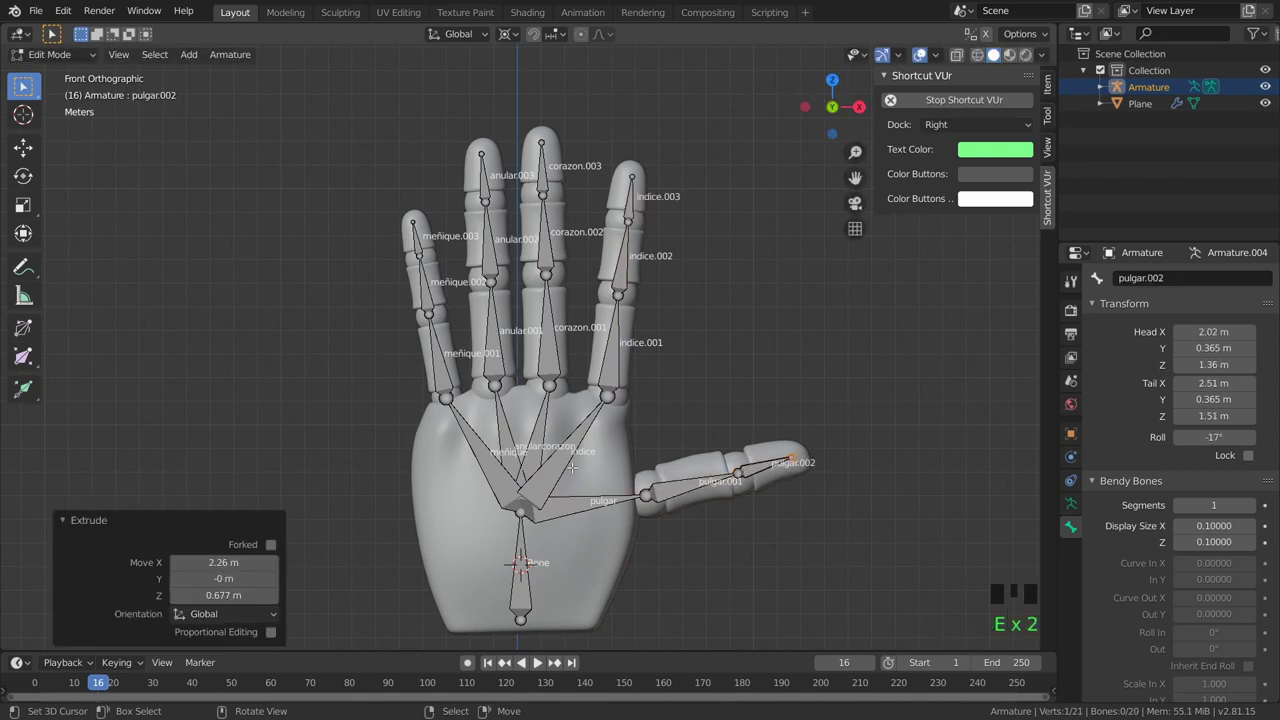
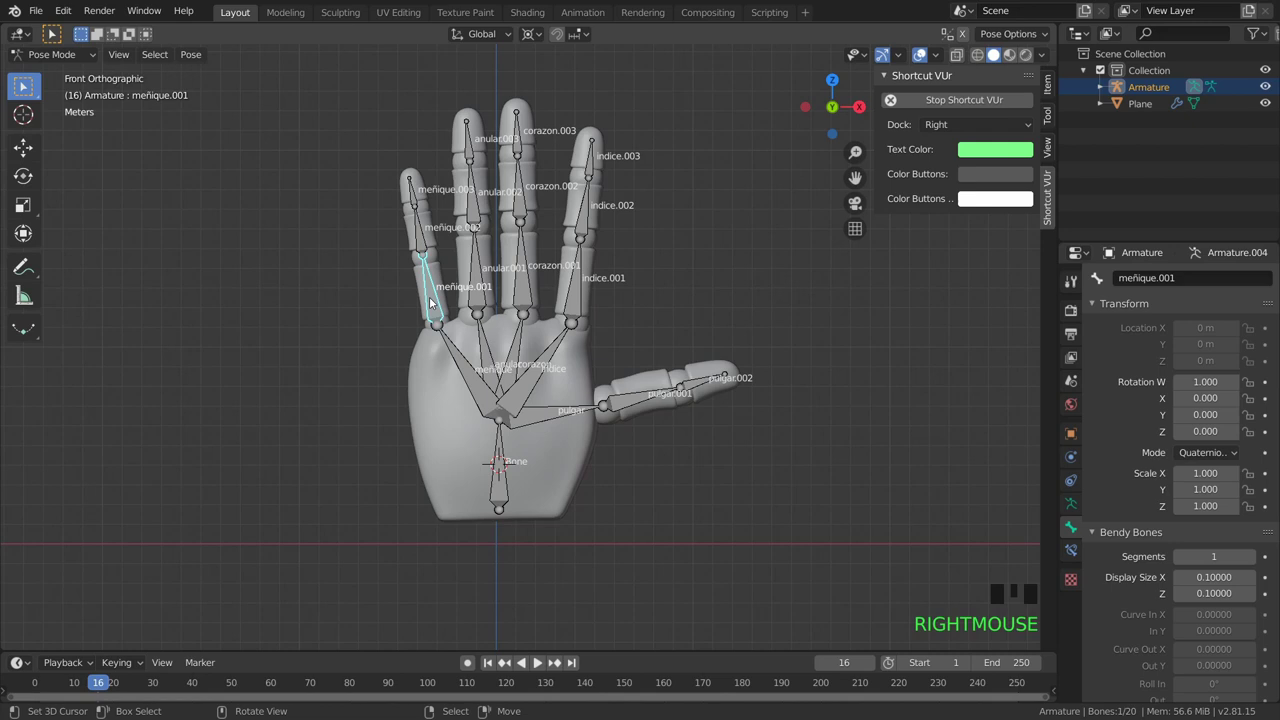
# Add Copy Rotation constraints to meñique.002 and meñique.003, each targeting the bone below.
pyautogui.rightClick(420, 236)
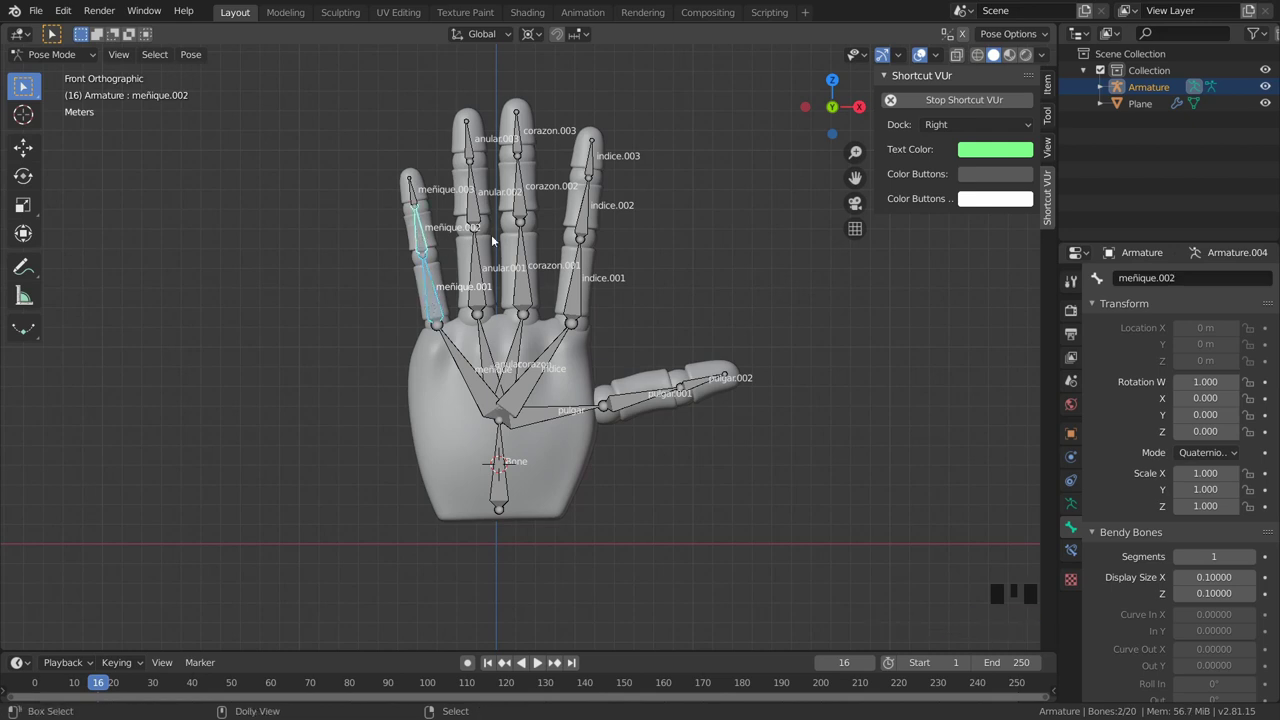
pyautogui.press('ctrl+shift+c')
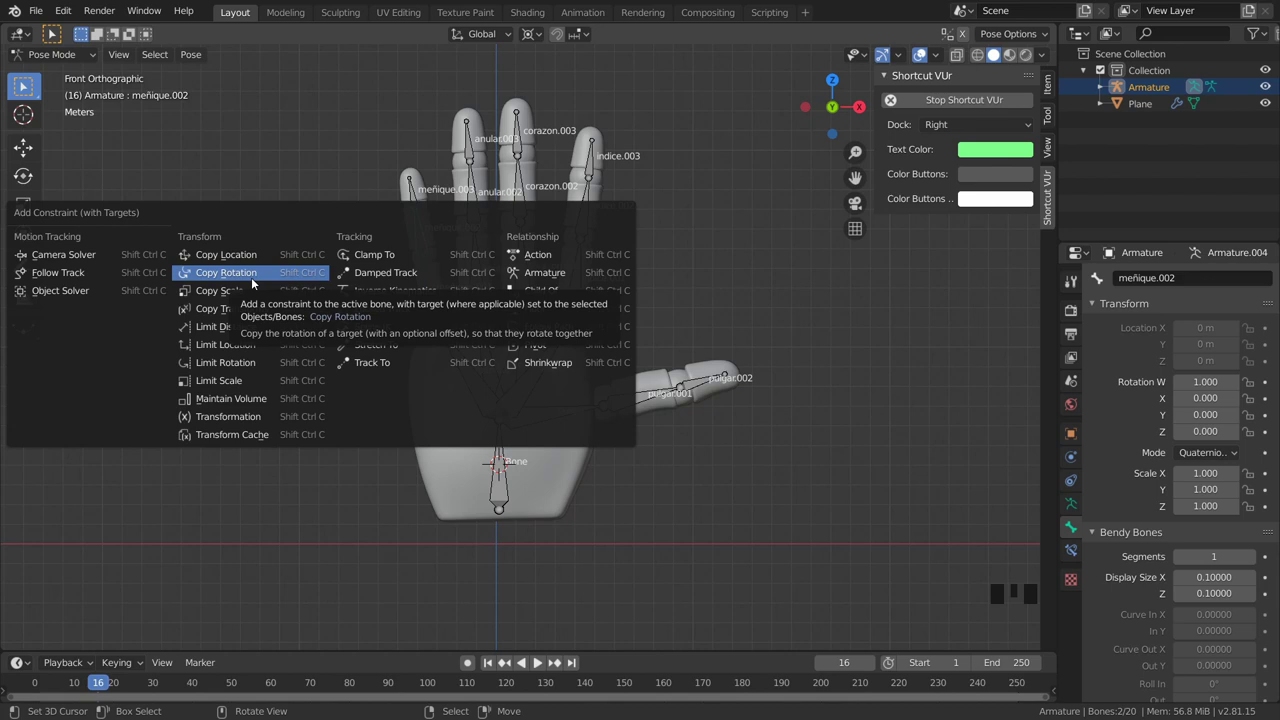
pyautogui.rightClick(426, 248)
pyautogui.rightClick(414, 195)
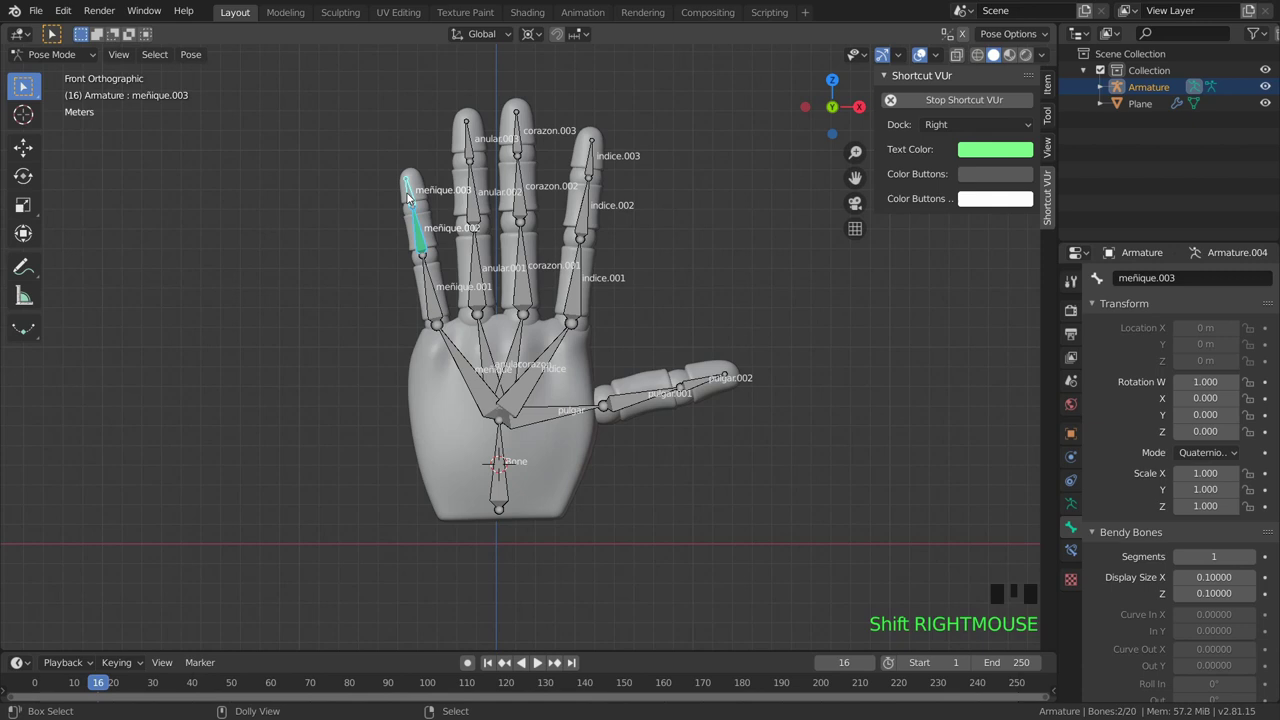
pyautogui.press('ctrl+shift+c')
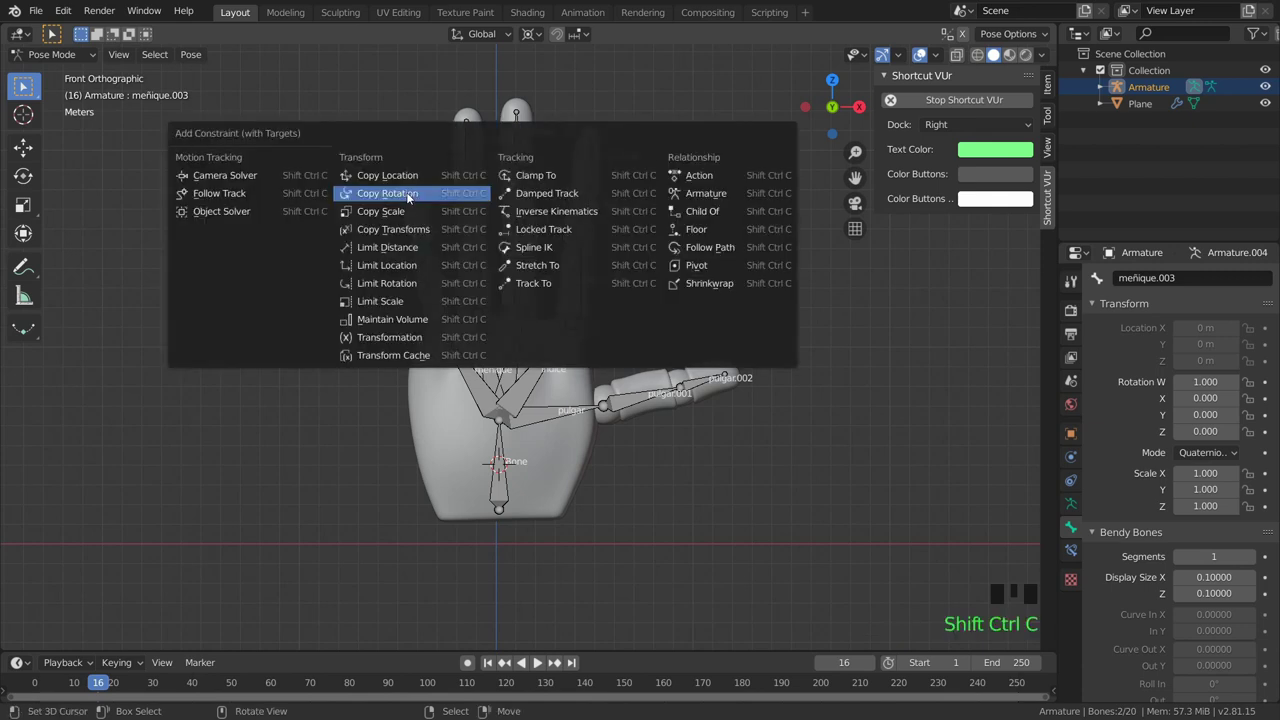
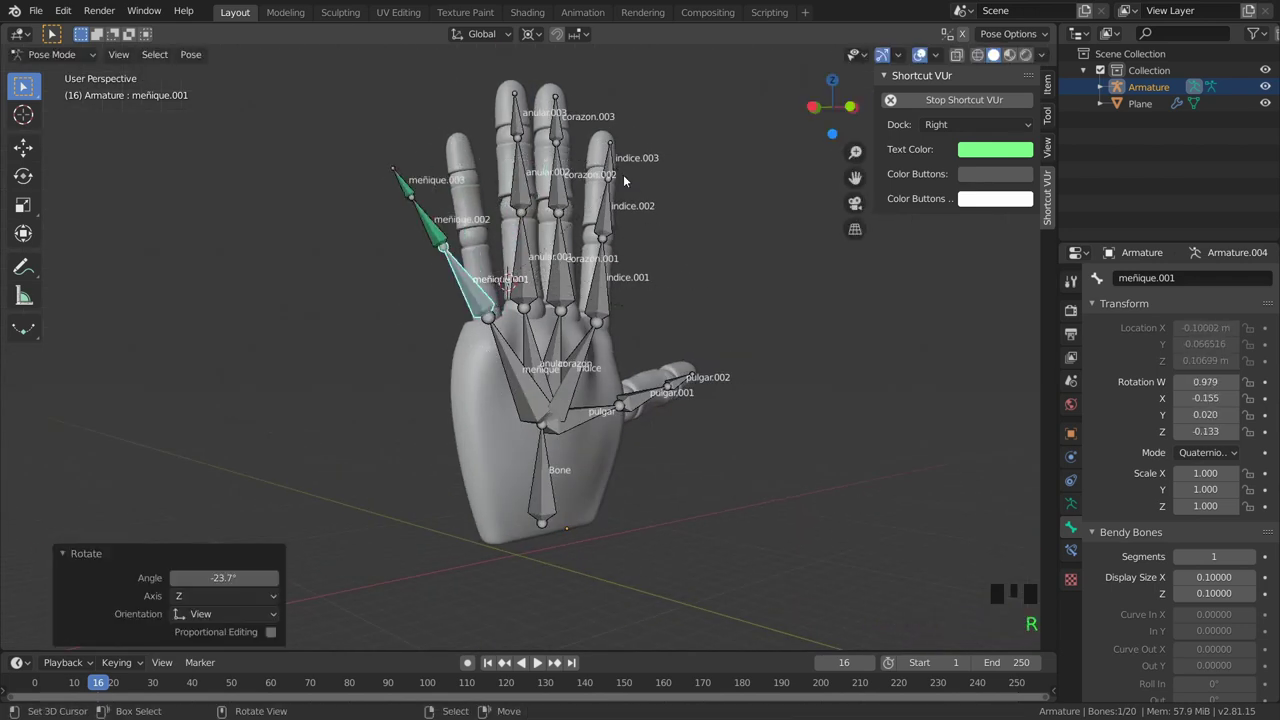
# Undo the test rotation and select meñique.001, checking it from front, side and camera views.
pyautogui.press('ctrl+z')
pyautogui.click(623, 182)
pyautogui.press('KP_1')
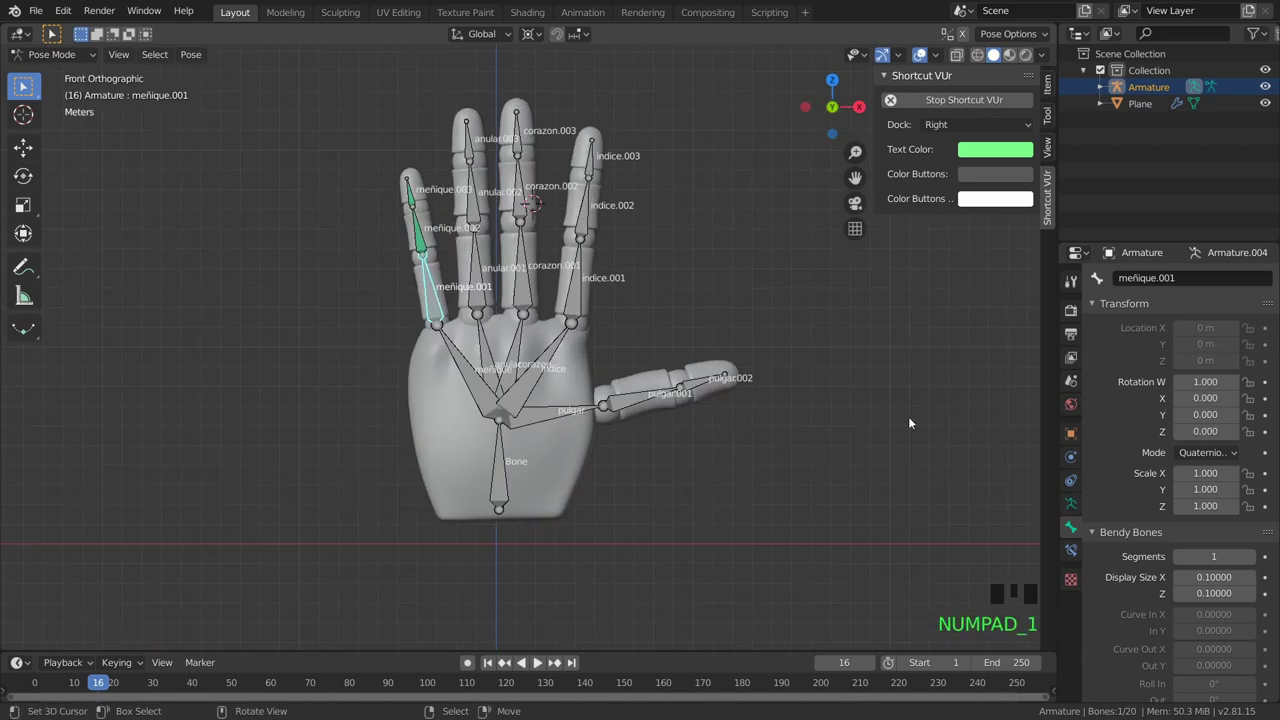
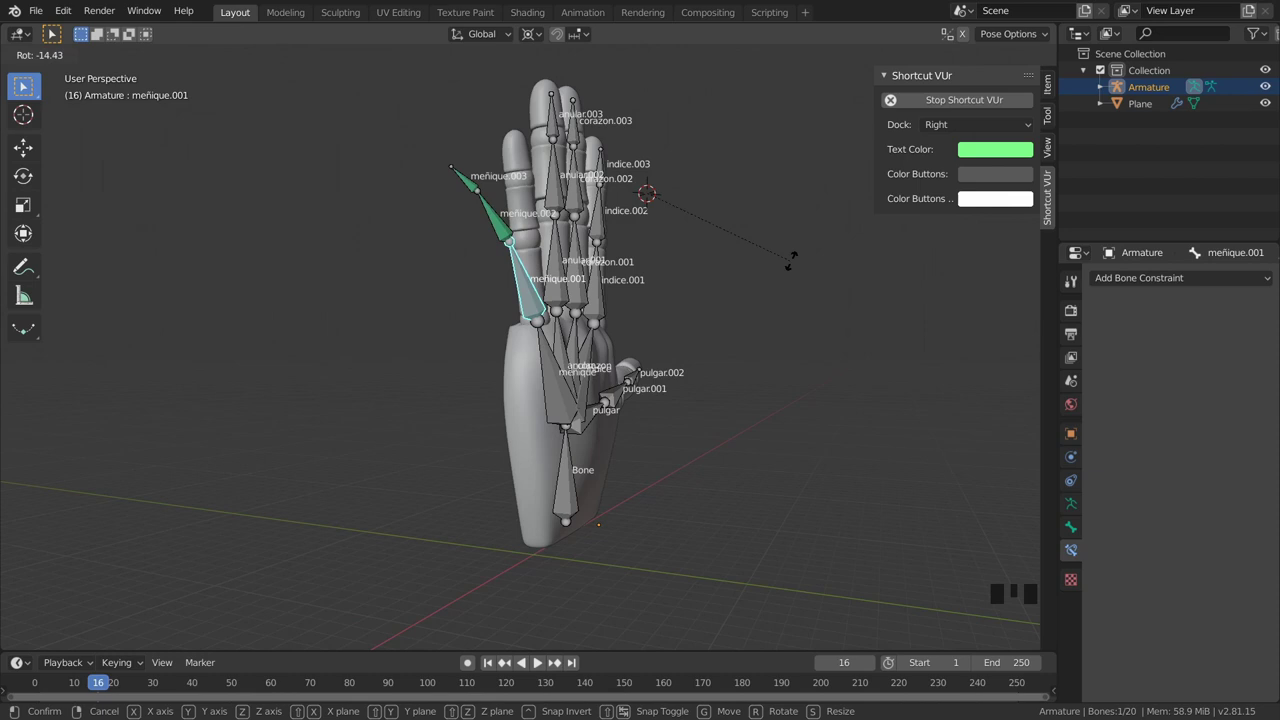
pyautogui.press('KP_1')
pyautogui.press('KP_1')
pyautogui.press('KP_3')
pyautogui.press('KP_0')
pyautogui.scroll(-3)
# Rotate the little finger's base bone to test the curl from several views.
pyautogui.moveTo(613, 347); pyautogui.dragTo(641, 331)
pyautogui.press('r')
pyautogui.moveTo(665, 405); pyautogui.dragTo(520, 385)
pyautogui.press('KP_0')
pyautogui.scroll(3)
pyautogui.scroll(3)
pyautogui.press('KP_1')
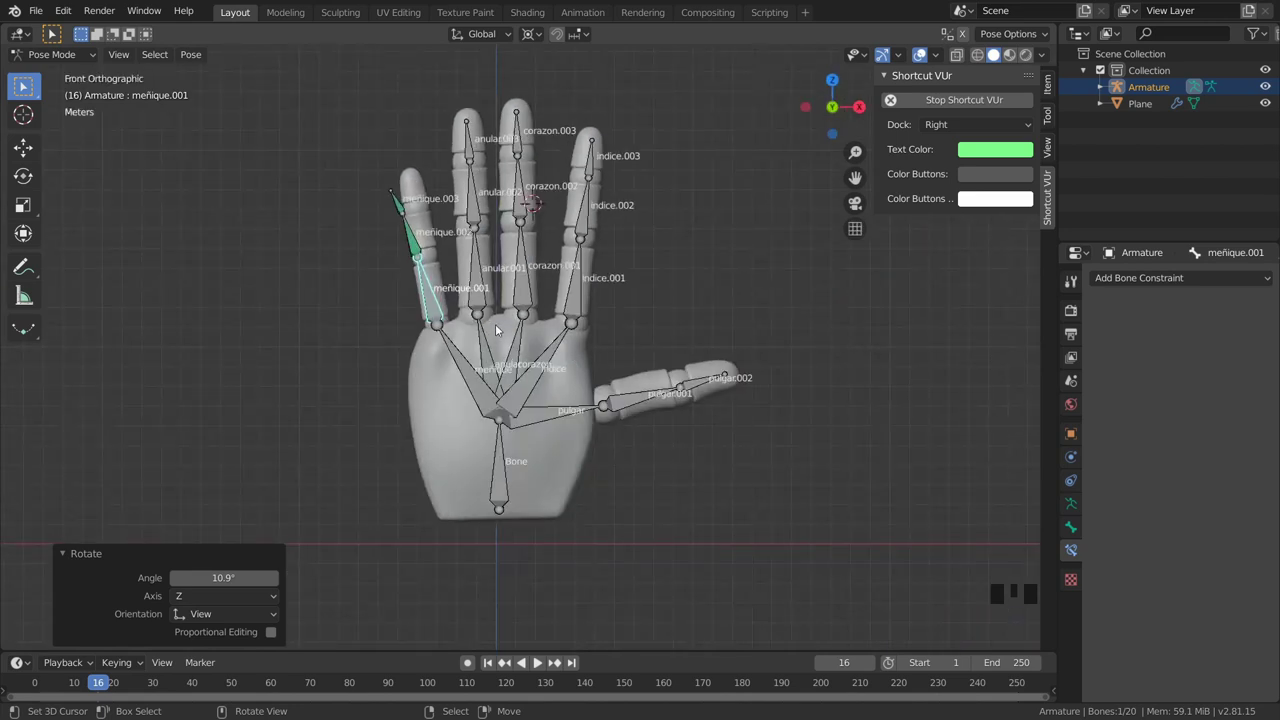
# Clear the little finger's rotation, location and scale back to its straight rest pose.
pyautogui.press('alt+r')
pyautogui.press('alt+g')
pyautogui.press('alt+s')
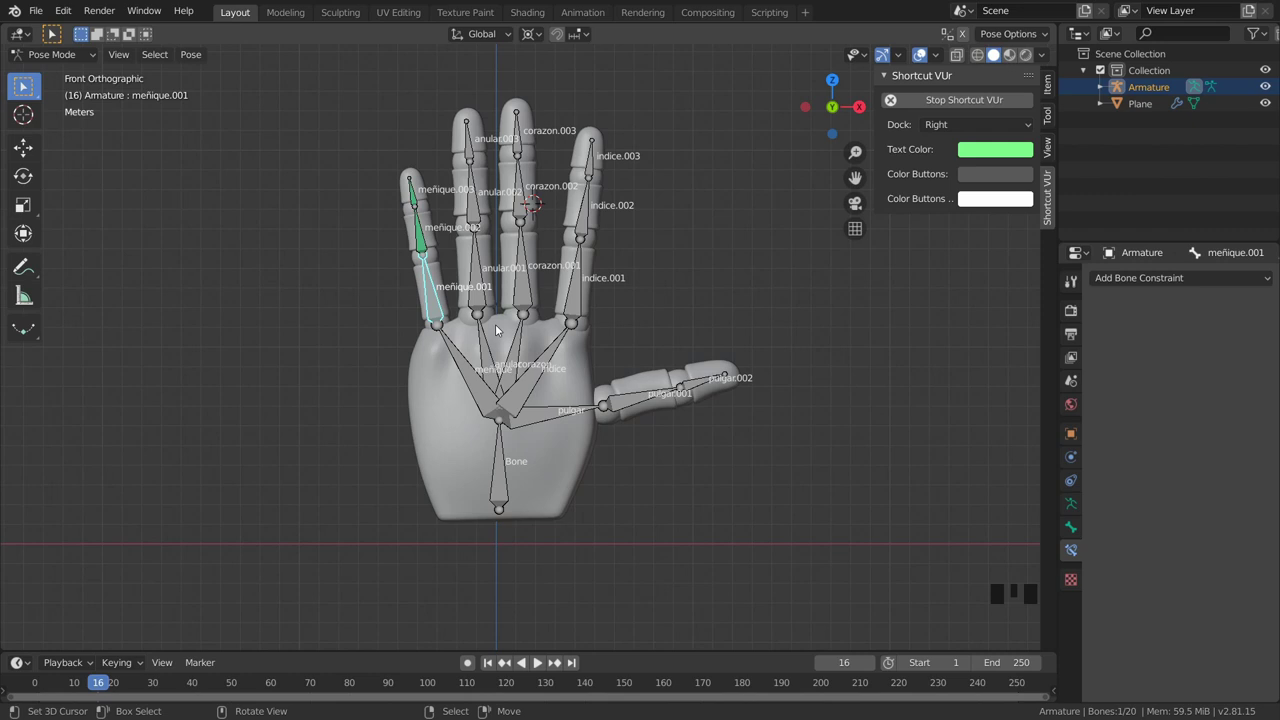
pyautogui.scroll(-3)
pyautogui.moveTo(548, 295); pyautogui.dragTo(384, 307)
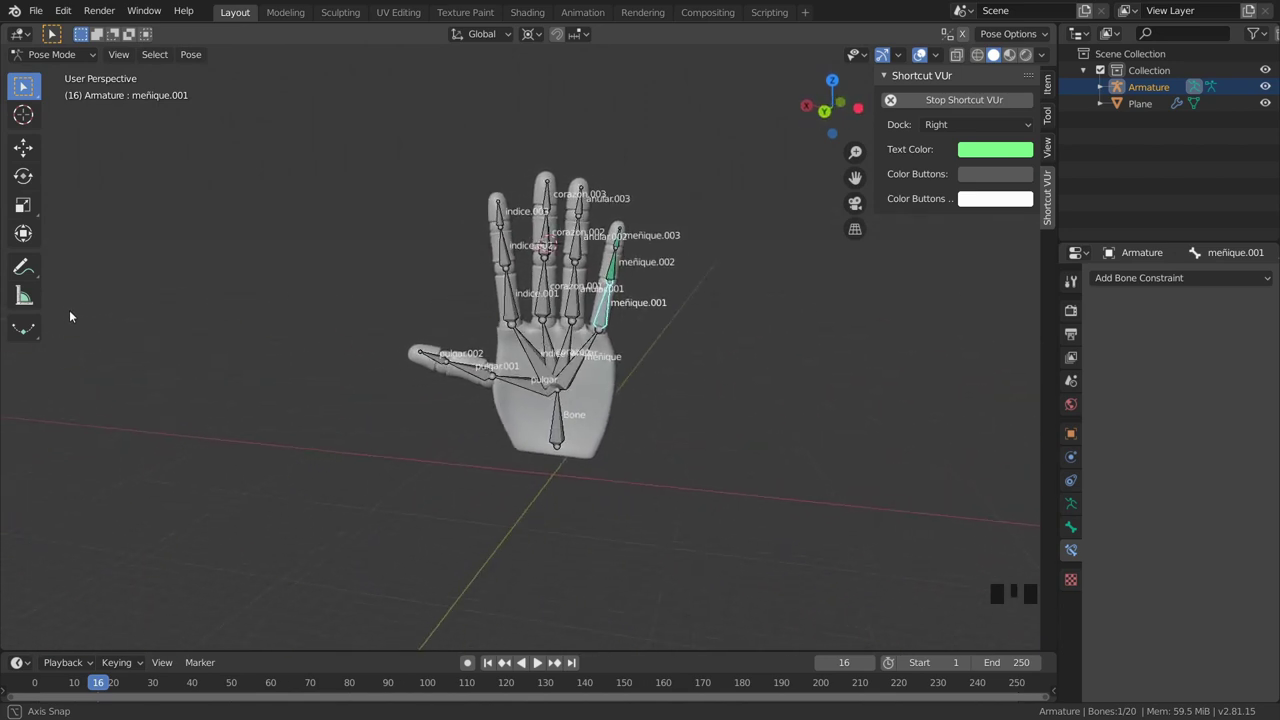
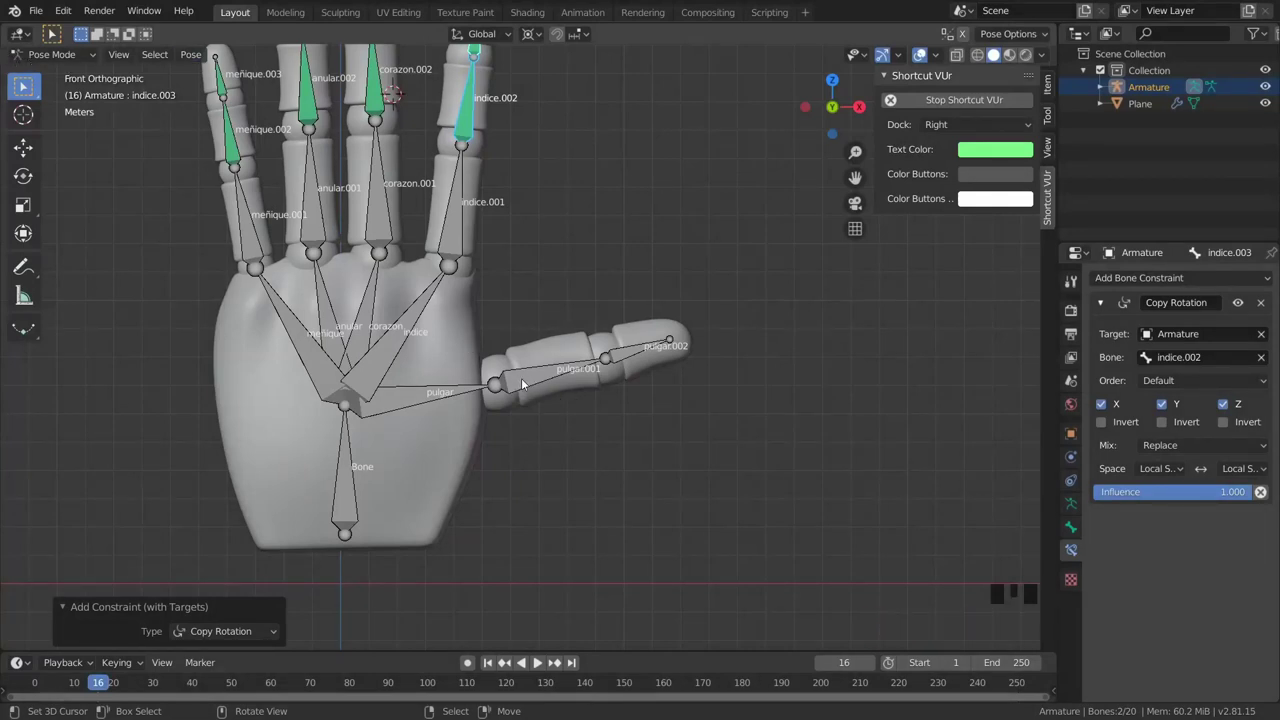
# Select the thumb's middle bone to constrain it.
pyautogui.rightClick(542, 379)
# Orbit to a side view and start rotating meñique.001 to check the curl.
pyautogui.middleClick(564, 344)
pyautogui.rightClick(562, 339)
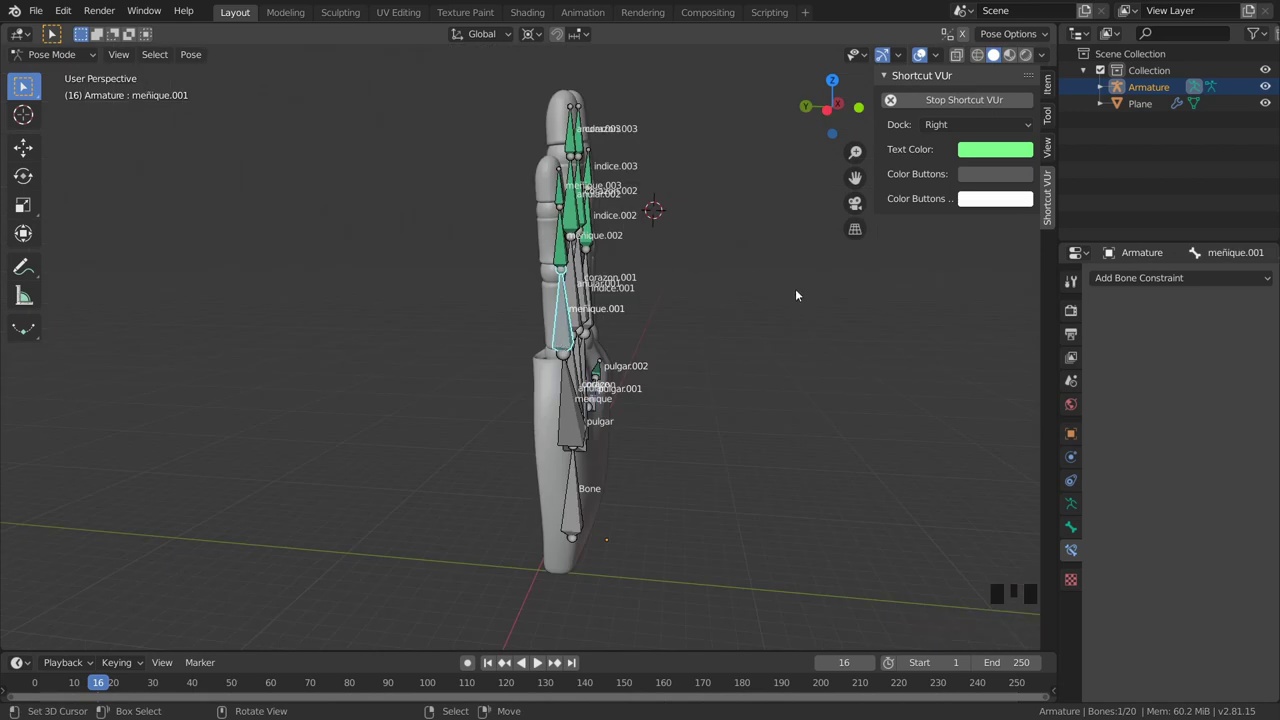
pyautogui.press('r')
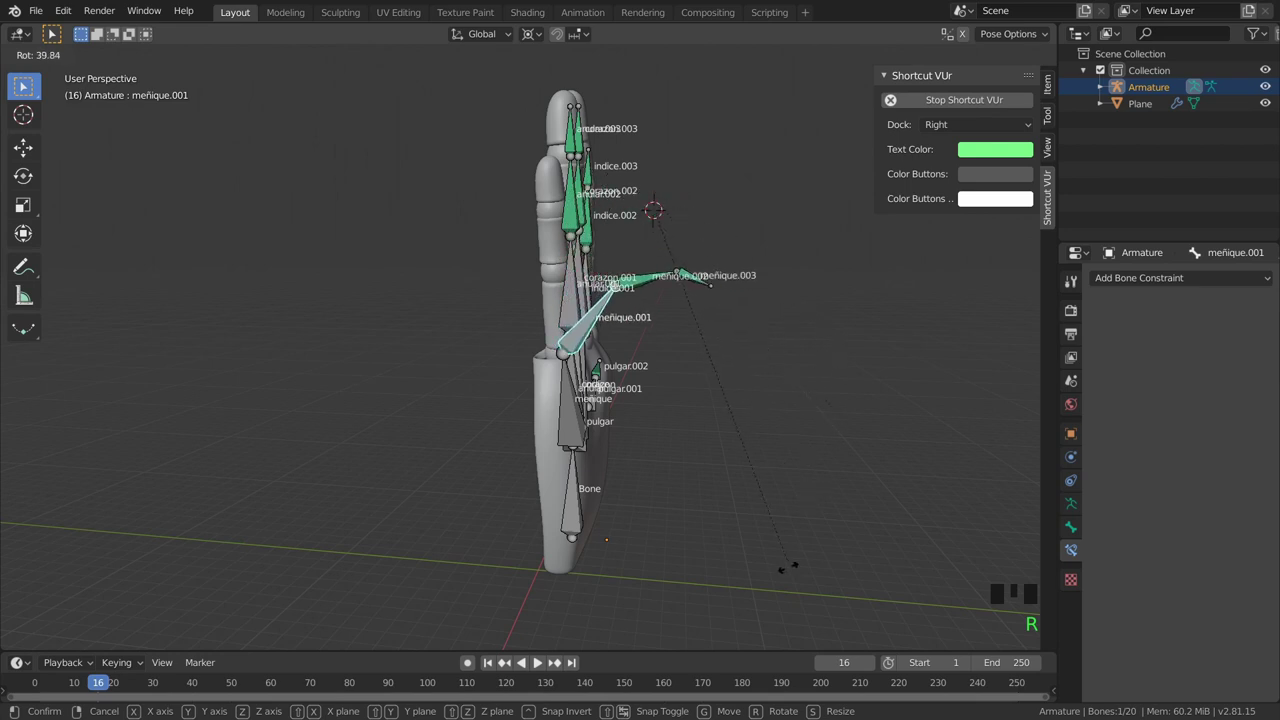
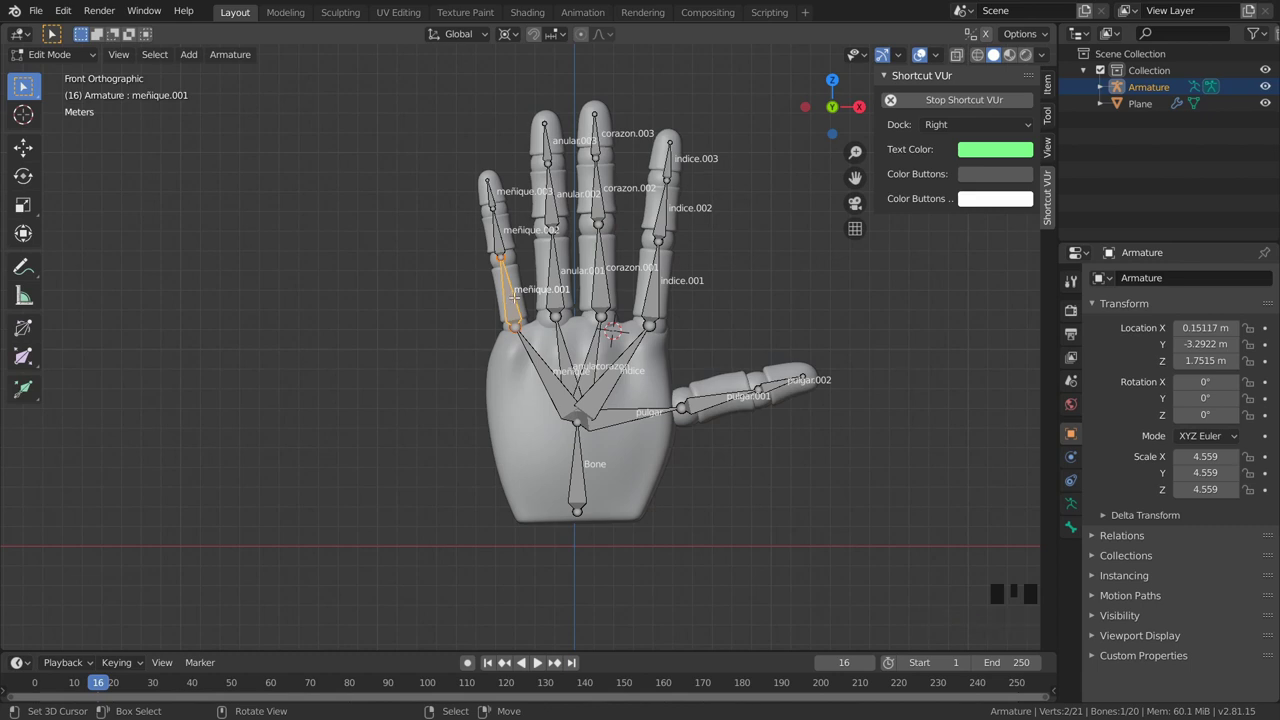
# Undo the test bend and duplicate the little finger's base bone as control bone meñique.004.
pyautogui.press('ctrl+z')
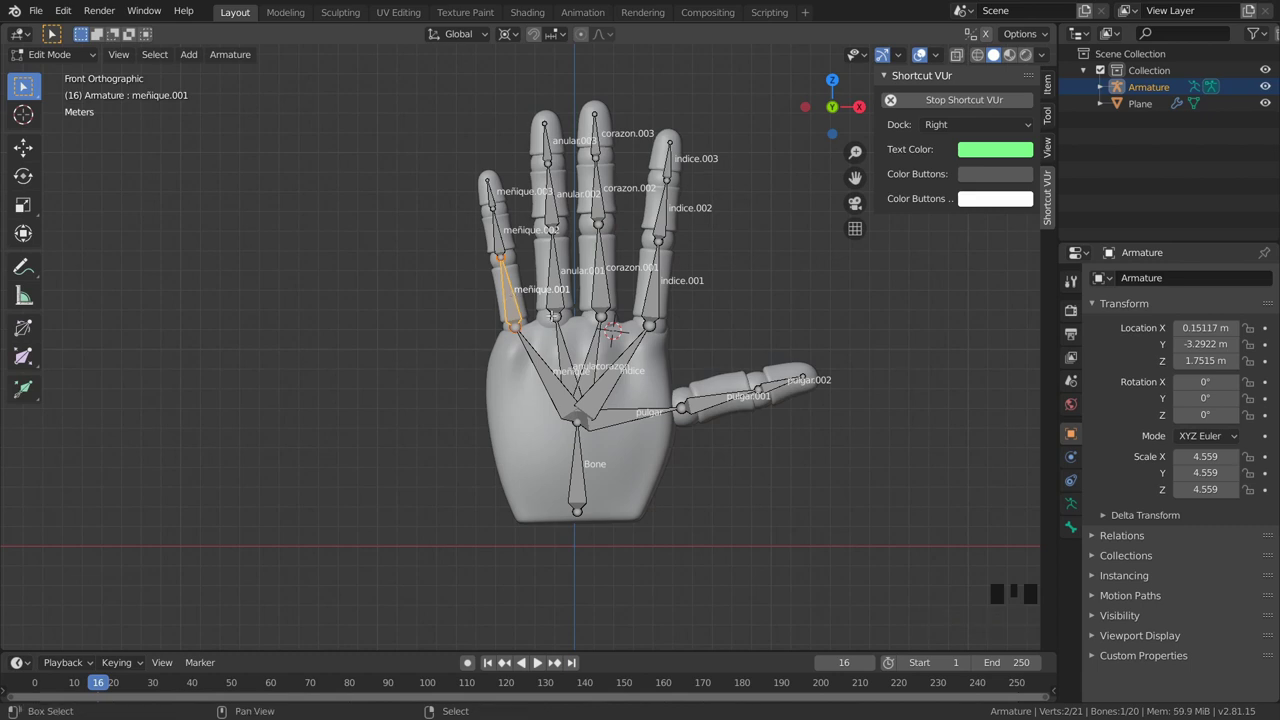
pyautogui.press('shift+d')
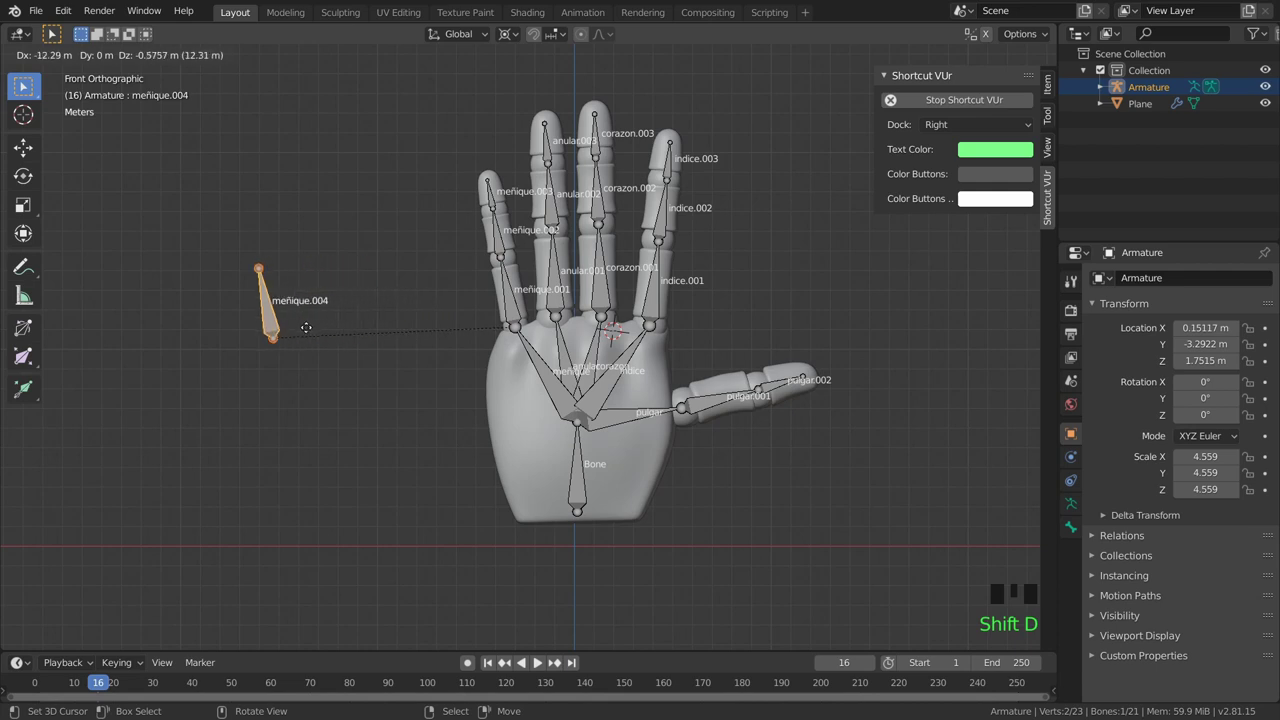
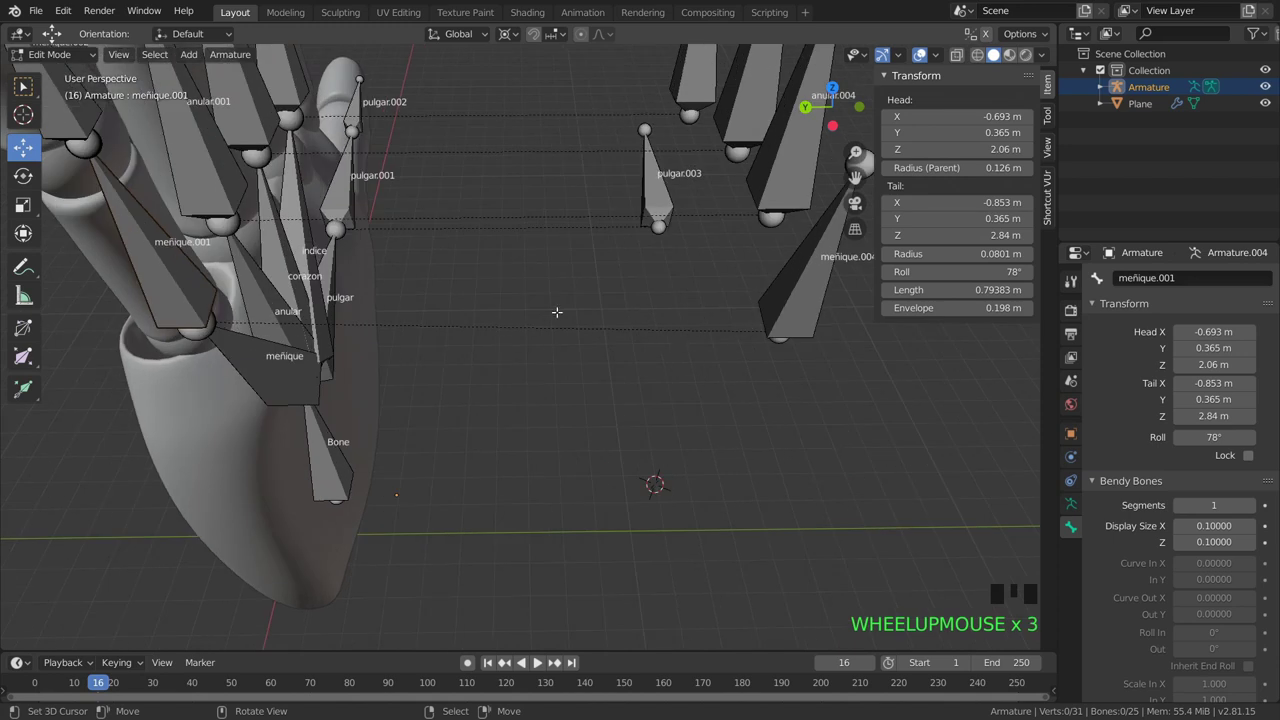
# Zoom out to see the five control bones lined up beside the hand.
pyautogui.scroll(-3)
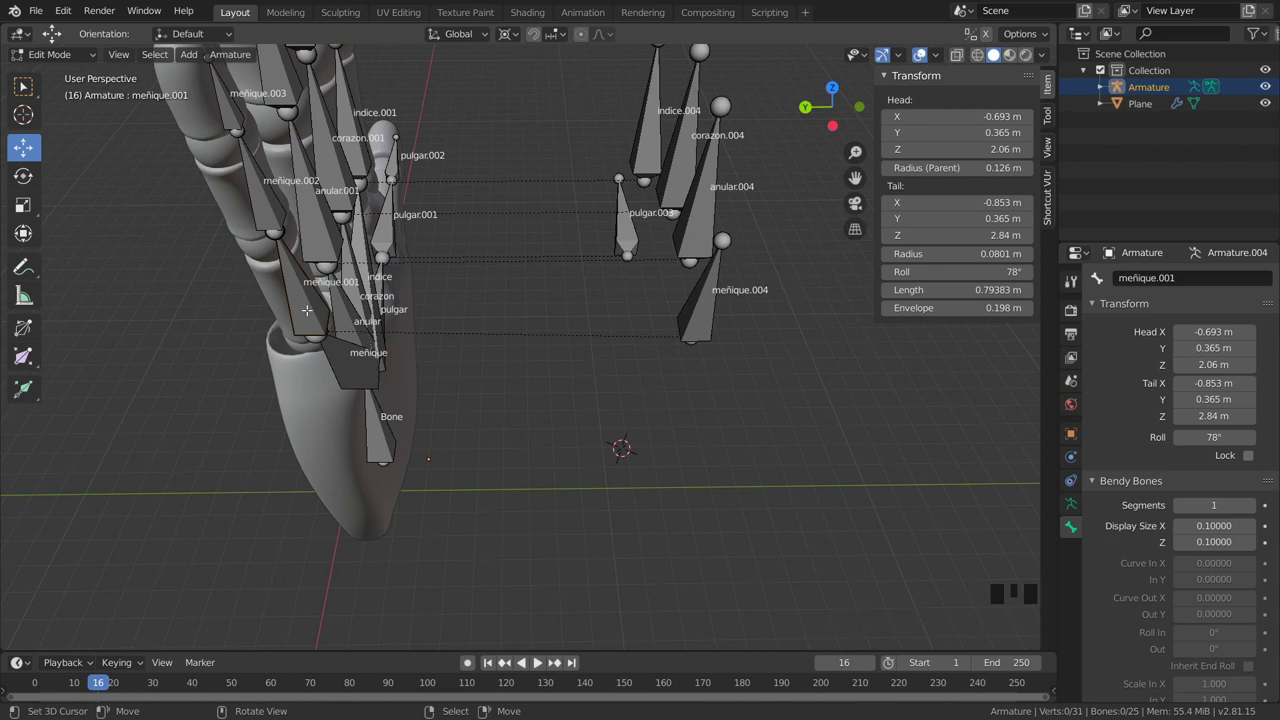
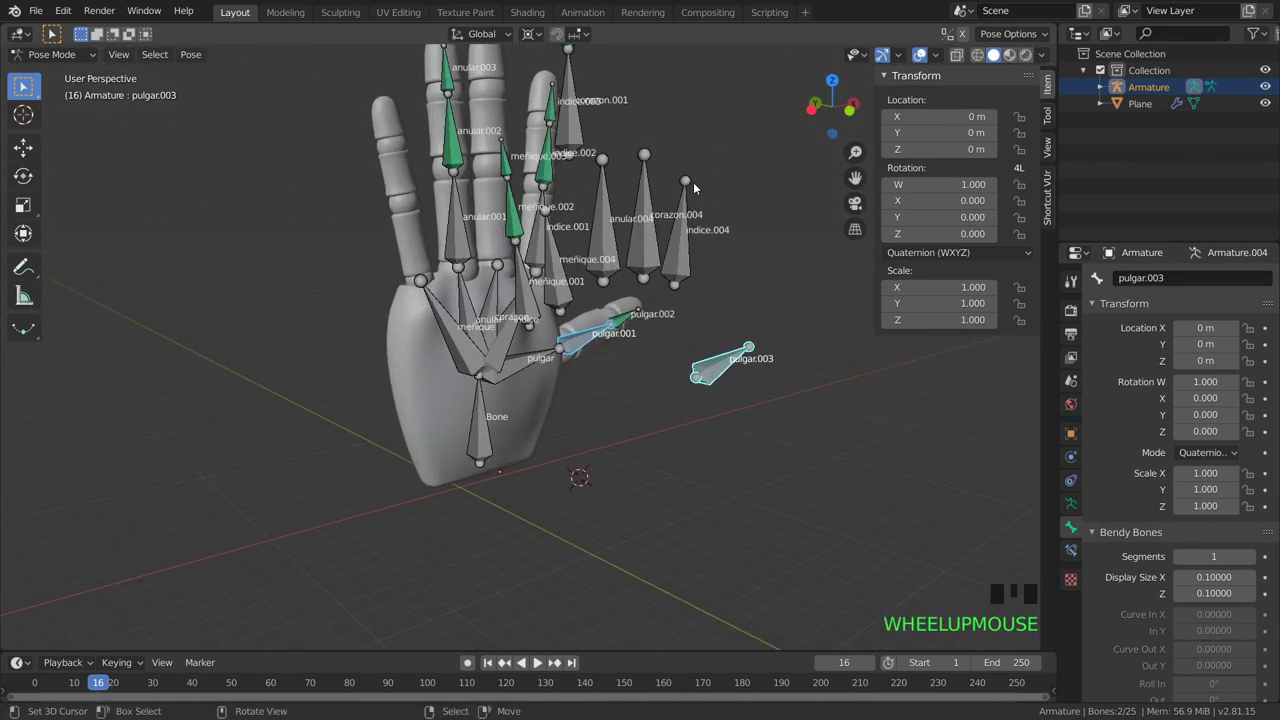
# Select all bones in front view and clear their rotation, location and scale back to rest.
pyautogui.press('KP_1')
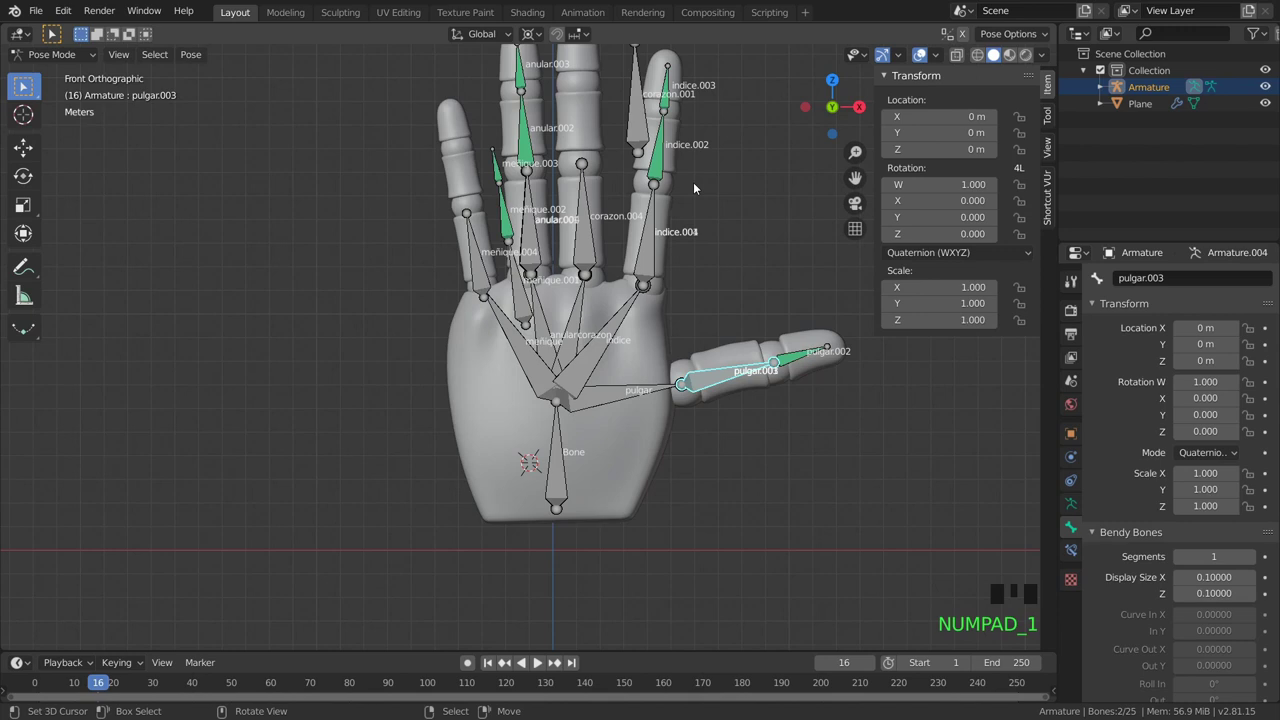
pyautogui.press('a')
pyautogui.press('alt+r')
pyautogui.press('alt+g')
pyautogui.press('alt+s')
pyautogui.scroll(-3)
# Select the accionmeñique control bone, then the first little-finger bone meñique.001.
pyautogui.moveTo(610, 312); pyautogui.dragTo(714, 410)
pyautogui.rightClick(714, 410)
pyautogui.moveTo(595, 439); pyautogui.dragTo(572, 349)
pyautogui.rightClick(572, 349)
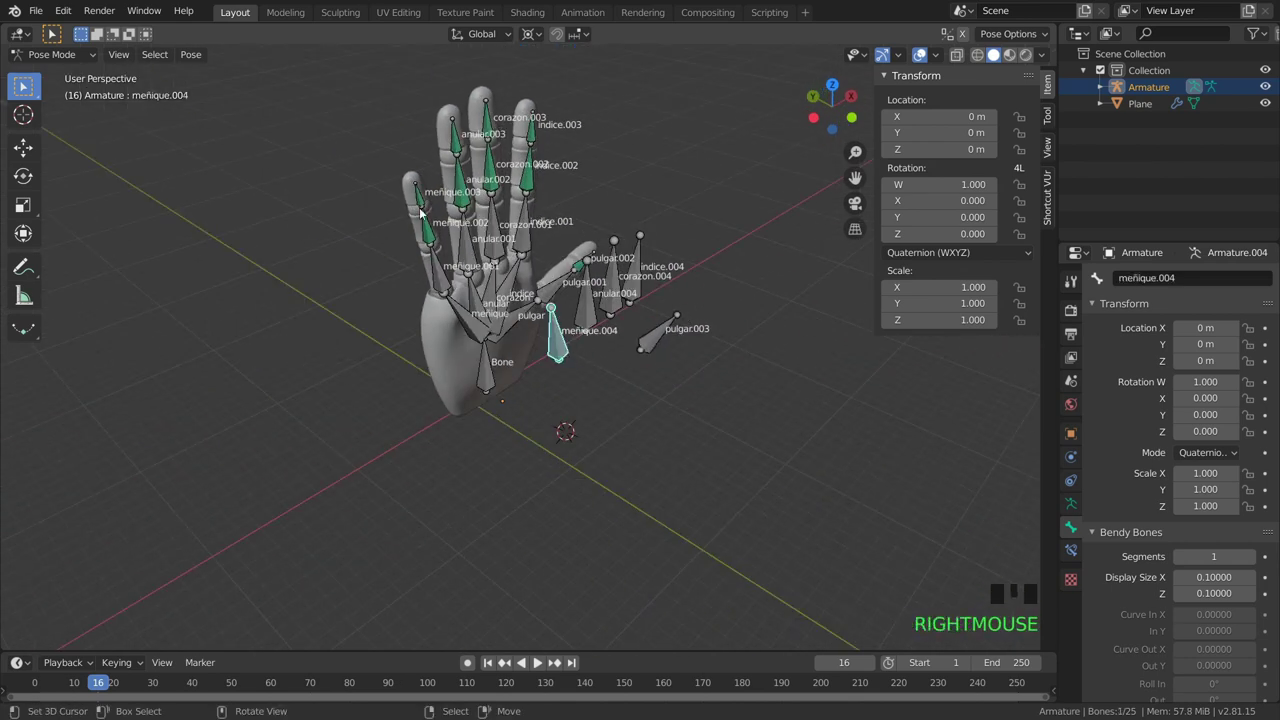
pyautogui.moveTo(541, 321); pyautogui.dragTo(431, 286)
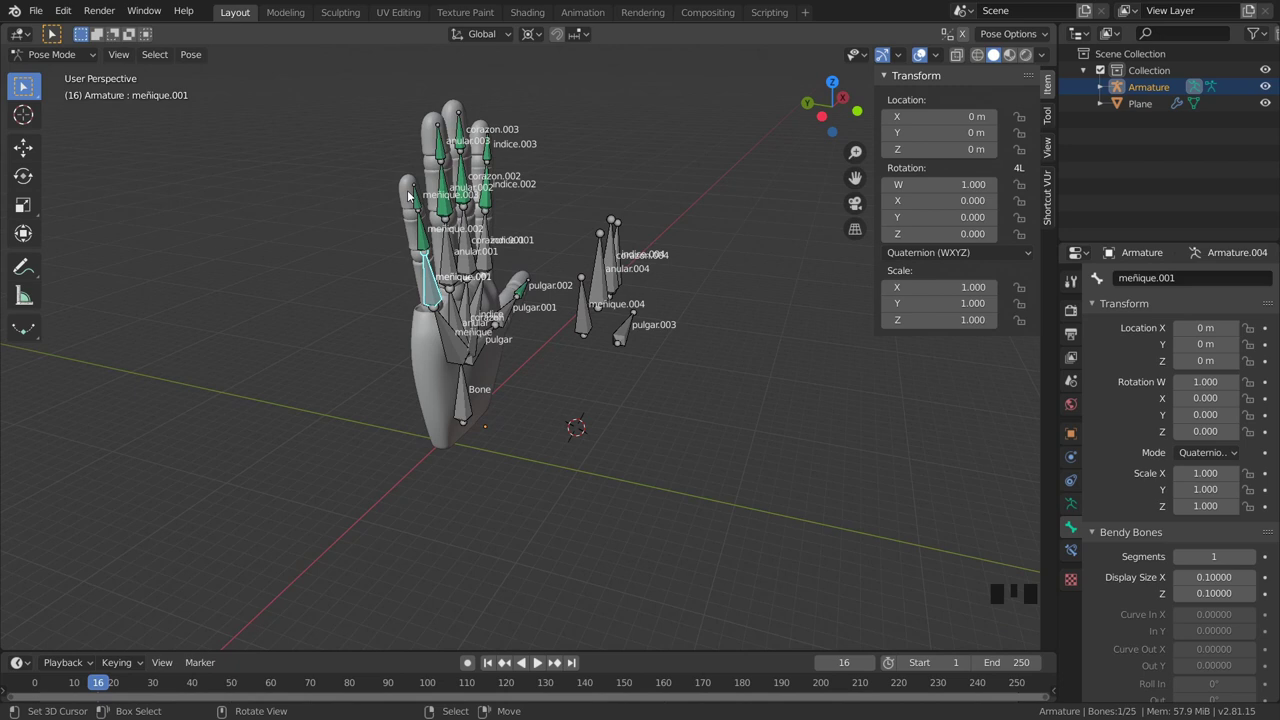
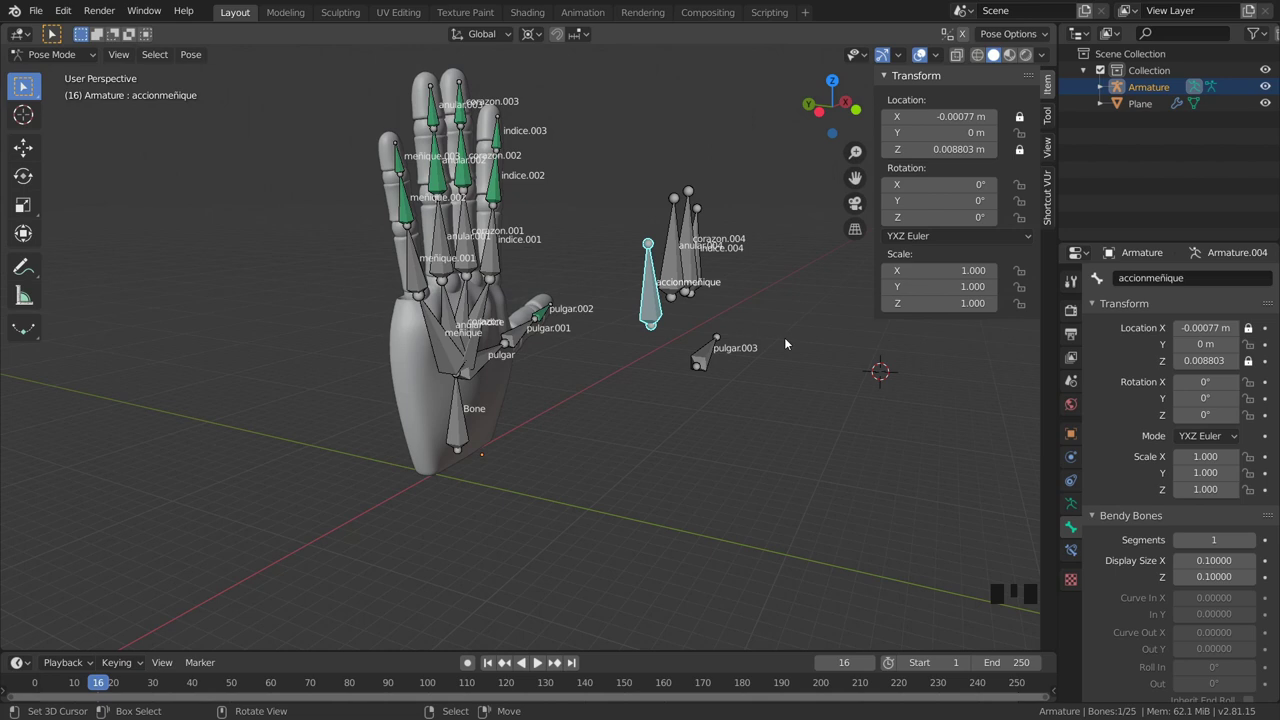
pyautogui.click(779, 209)
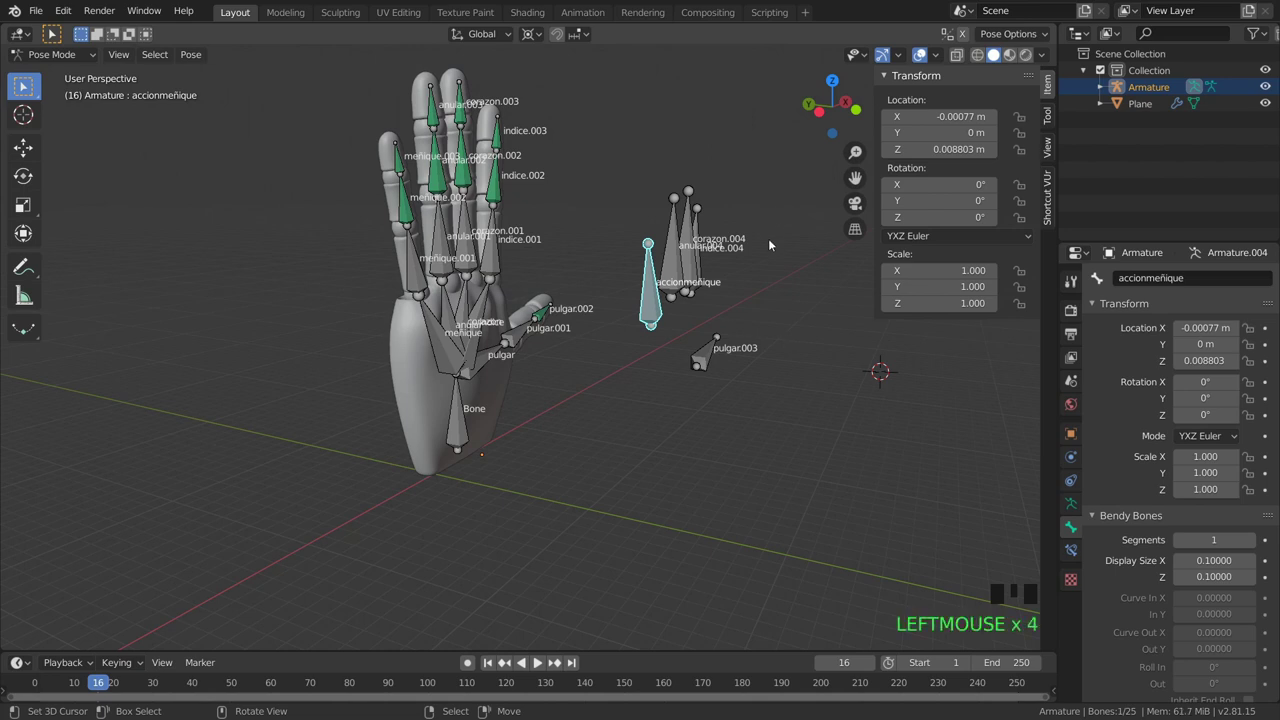
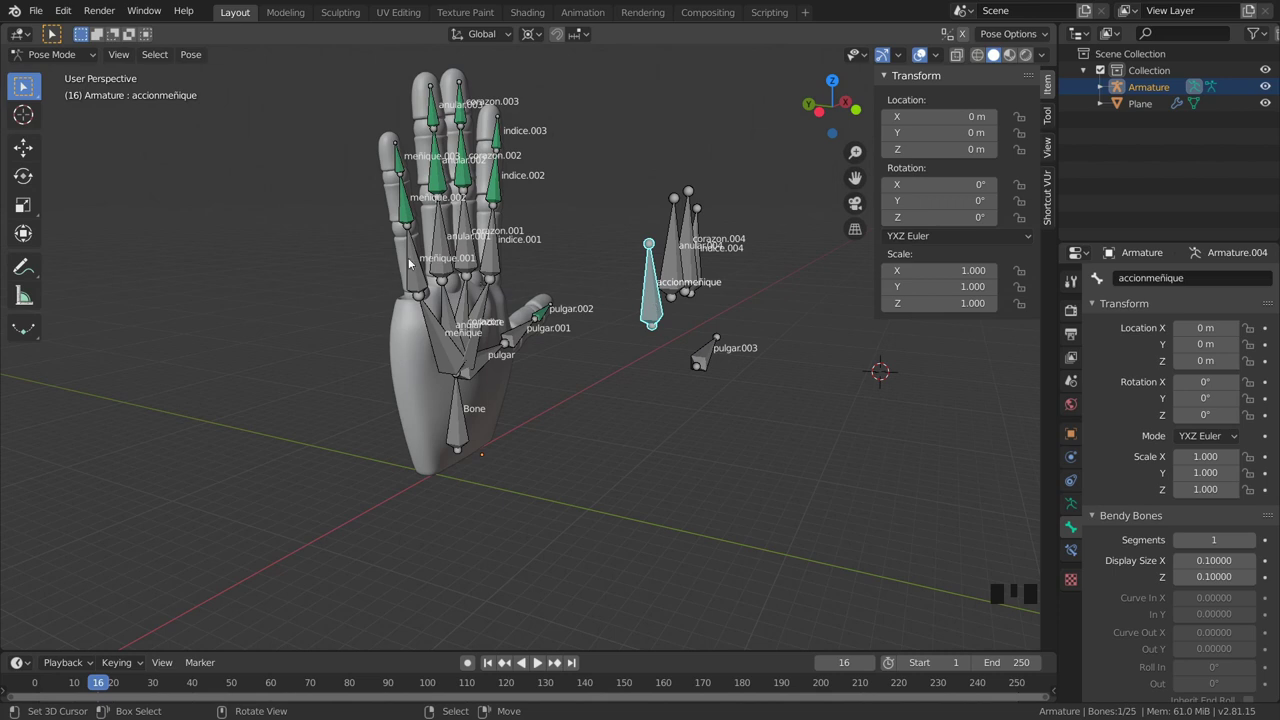
pyautogui.rightClick(417, 274)
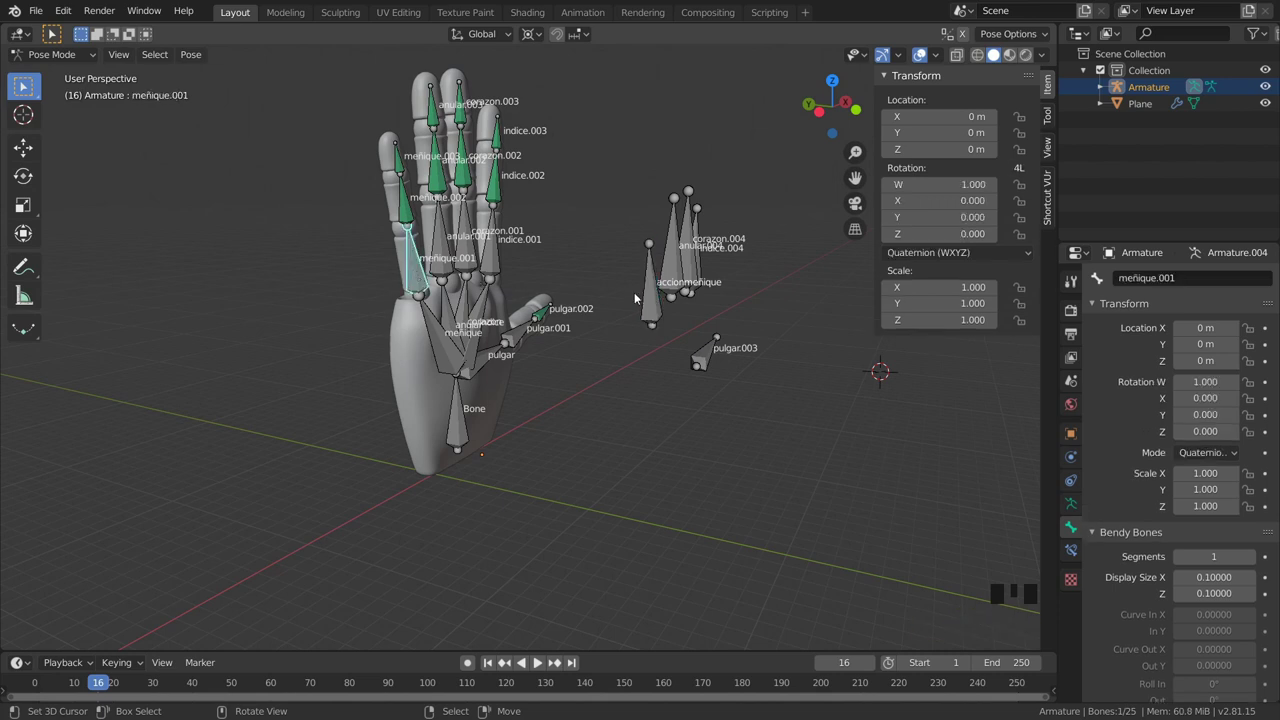
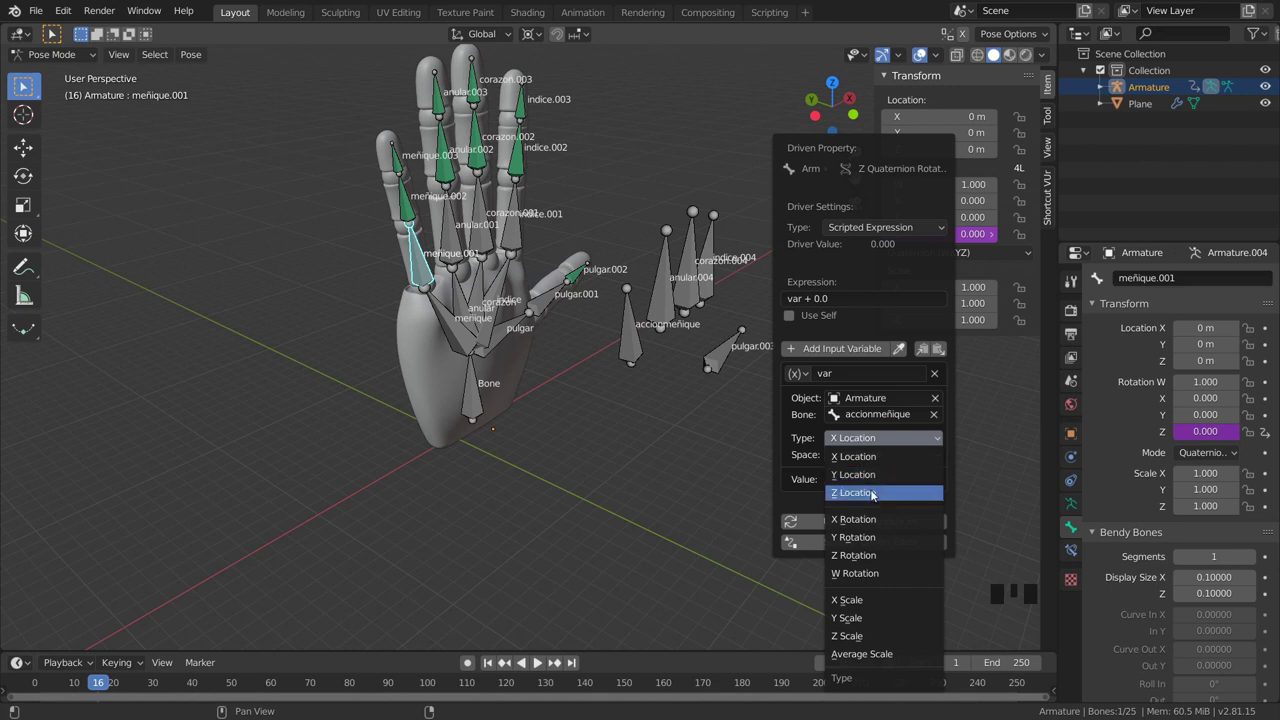
# Select the accionmeñique control bone after adding the Z Location driver on meñique.001.
pyautogui.rightClick(617, 348)
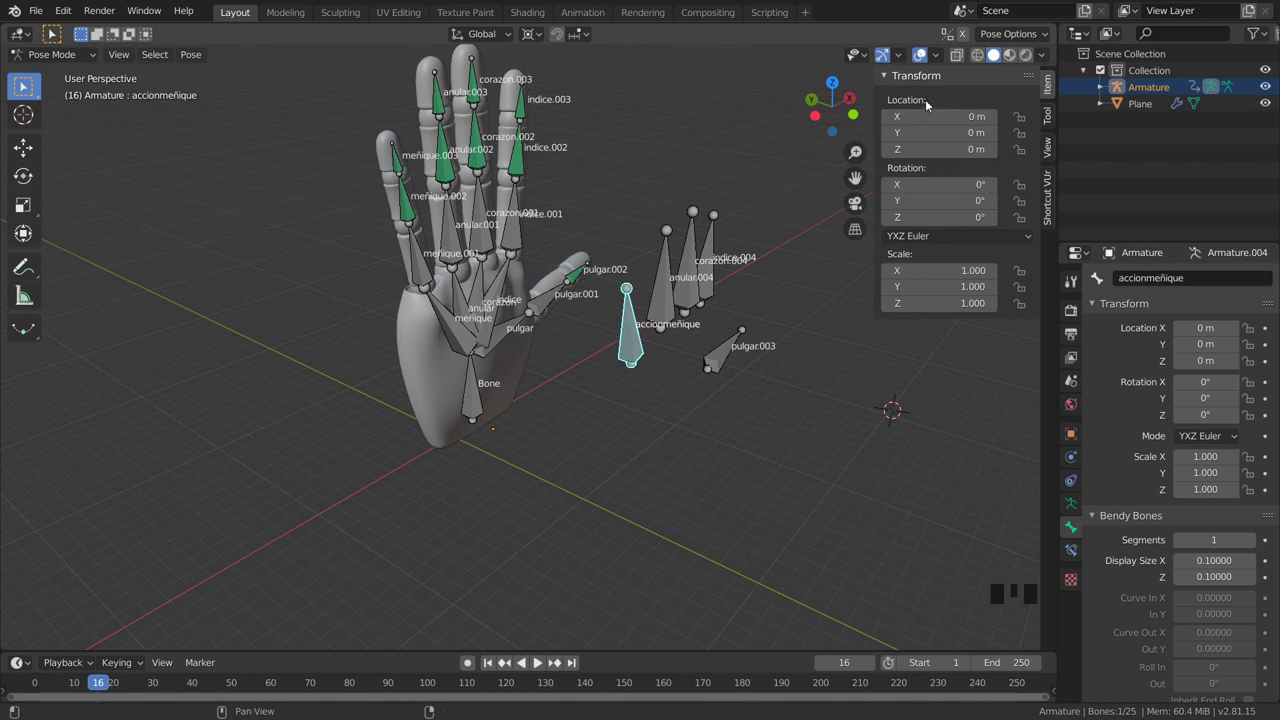
# Lock accionmeñique's X and Y location so it only slides vertically.
pyautogui.click(1023, 120)
pyautogui.click(1019, 156)
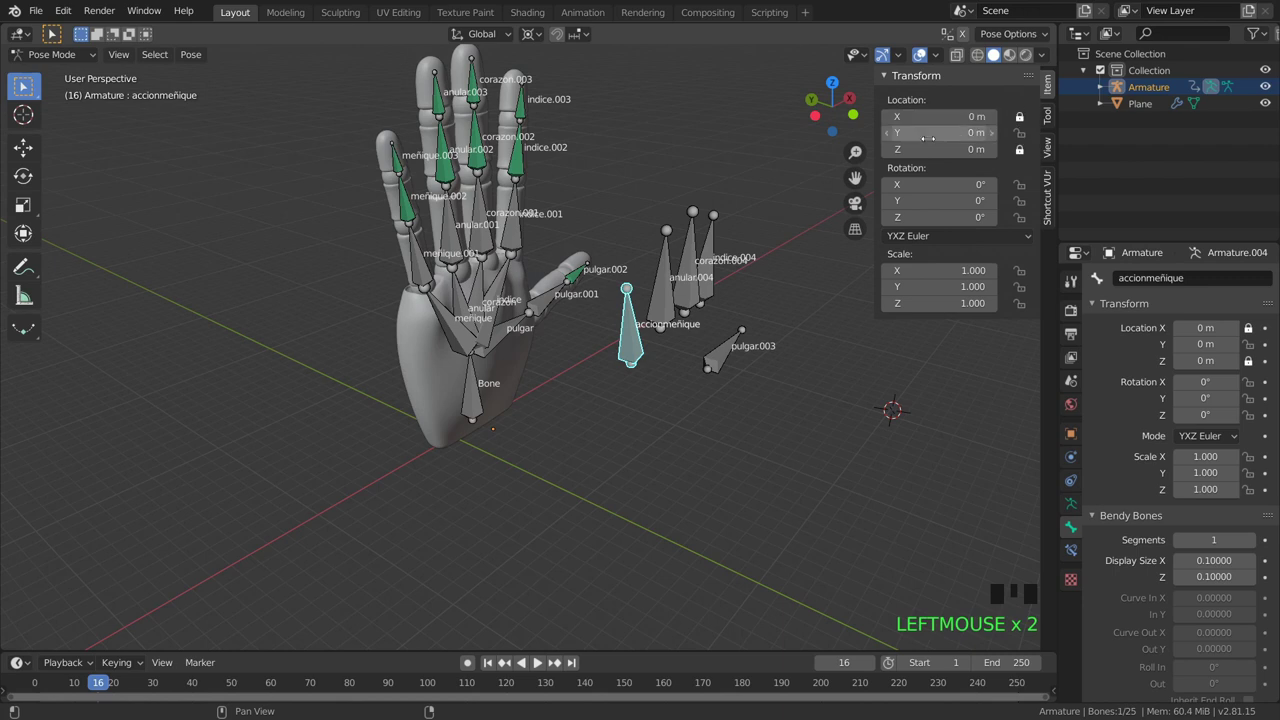
pyautogui.click(1027, 135)
pyautogui.click(1021, 152)
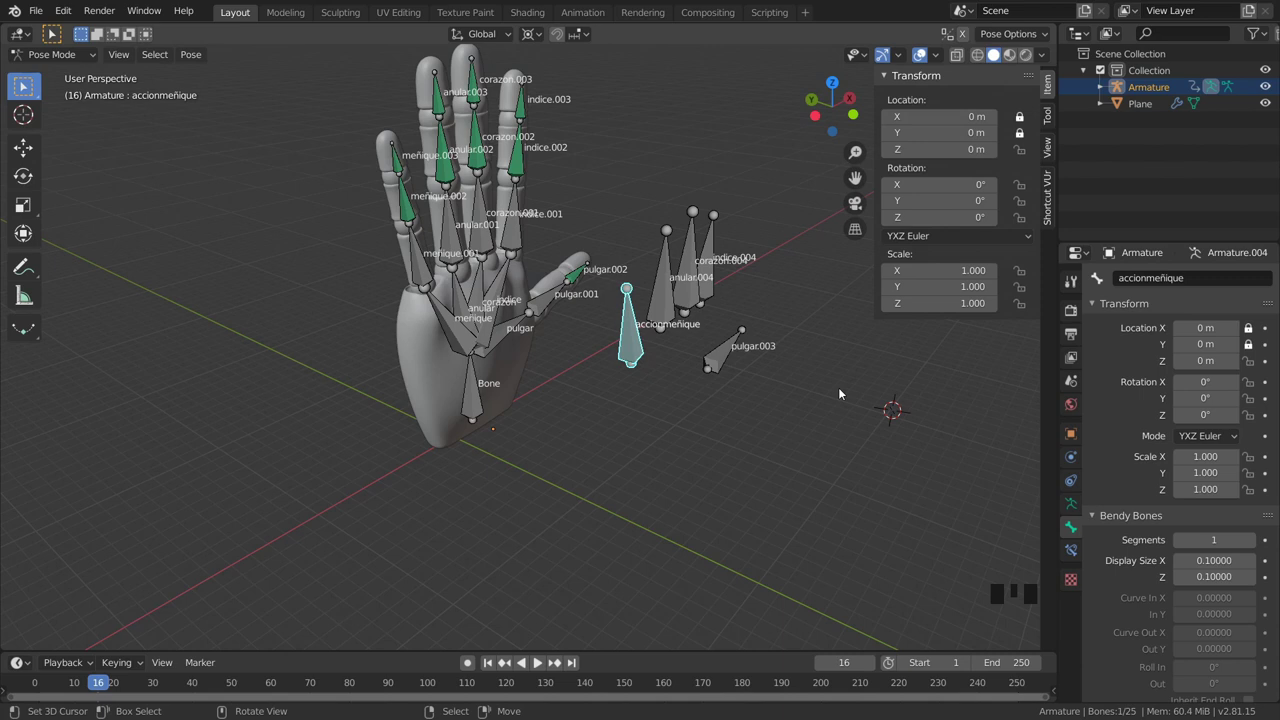
pyautogui.scroll(-3)
# Move accionmeñique to test the little-finger curl, then clear its transforms back to rest.
pyautogui.press('g')
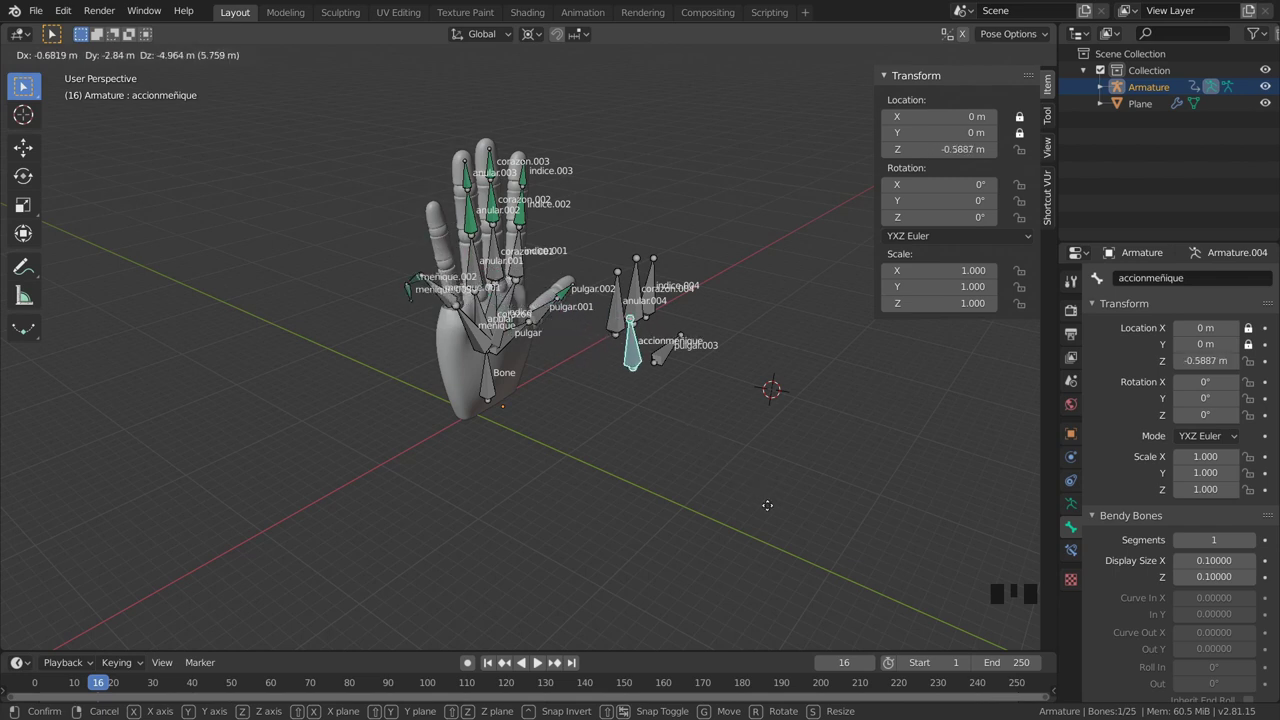
pyautogui.press('alt+r')
pyautogui.press('alt+s')
pyautogui.press('alt+g')
pyautogui.scroll(-3)
# Select the accionmeñique and then the accionanular control bones to set up the ring-finger driver.
pyautogui.moveTo(614, 384); pyautogui.dragTo(898, 238)
pyautogui.rightClick(898, 238)
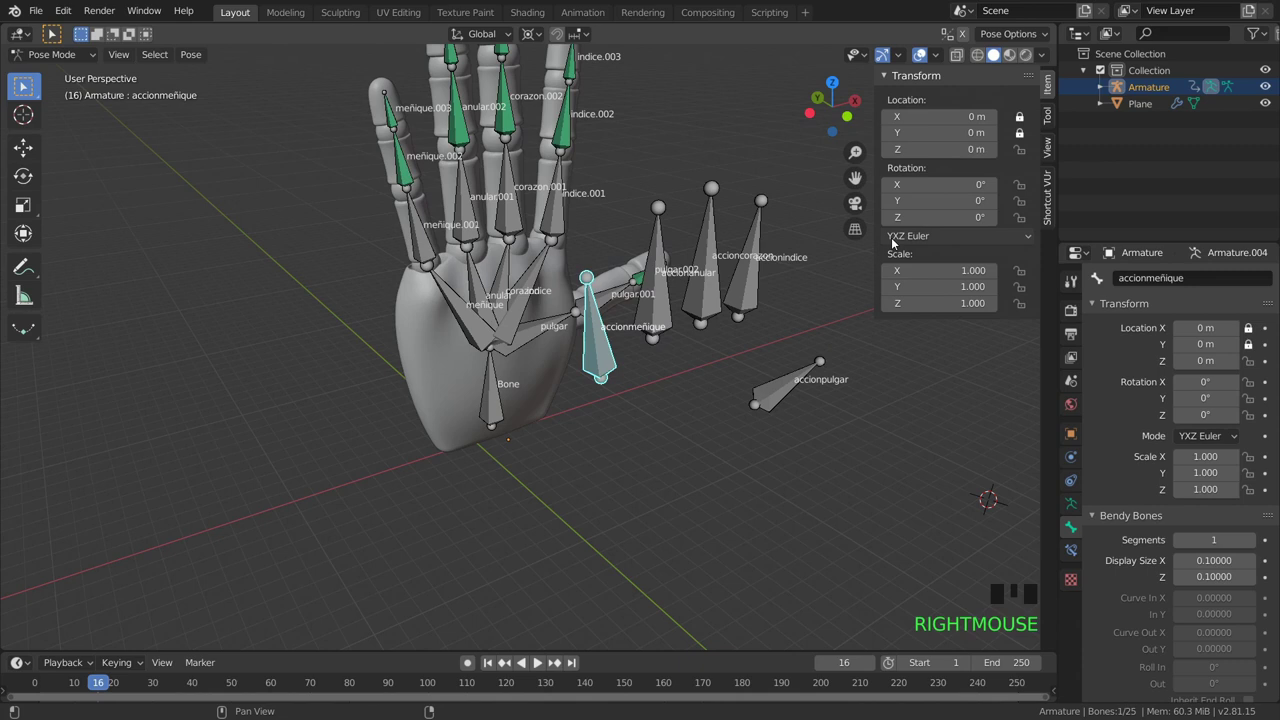
pyautogui.rightClick(647, 318)
pyautogui.rightClick(704, 292)
pyautogui.moveTo(935, 255); pyautogui.dragTo(768, 299)
pyautogui.rightClick(768, 299)
pyautogui.moveTo(954, 256); pyautogui.dragTo(634, 347)
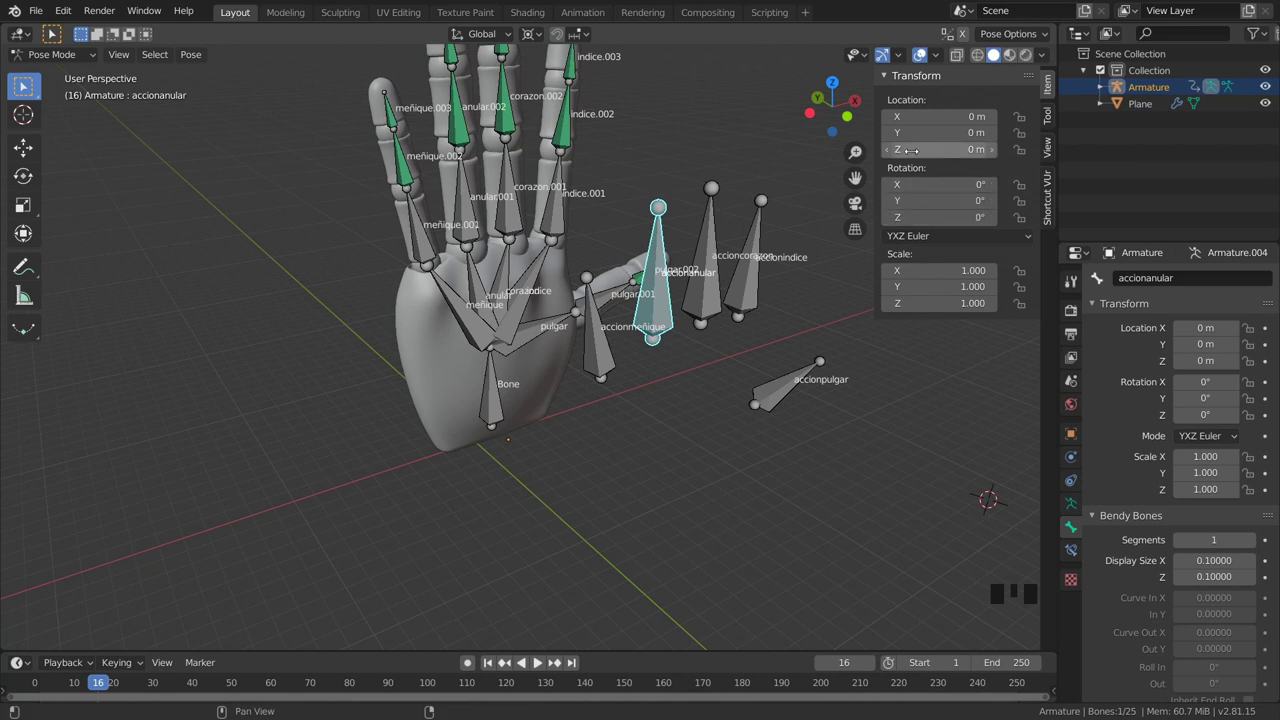
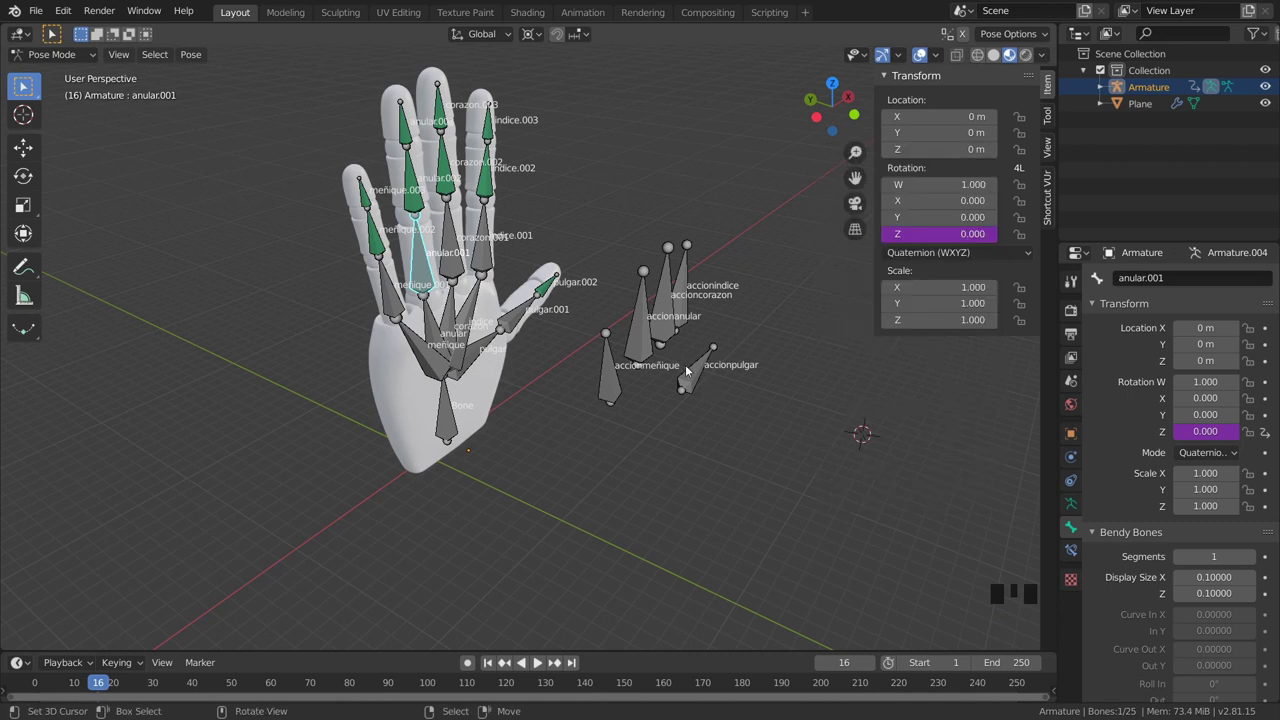
# Lock accionanular's X and Y location and lower it to curl the ring finger.
pyautogui.moveTo(701, 378); pyautogui.dragTo(659, 342)
pyautogui.rightClick(659, 342)
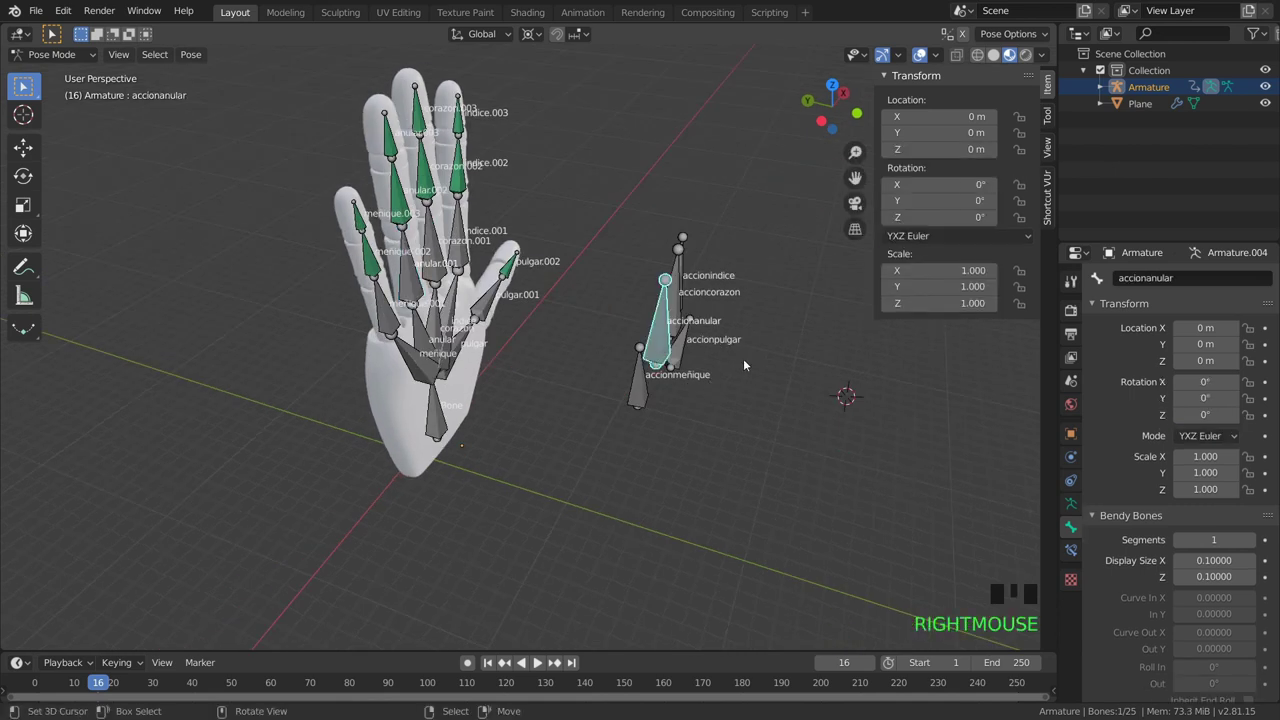
pyautogui.press('g')
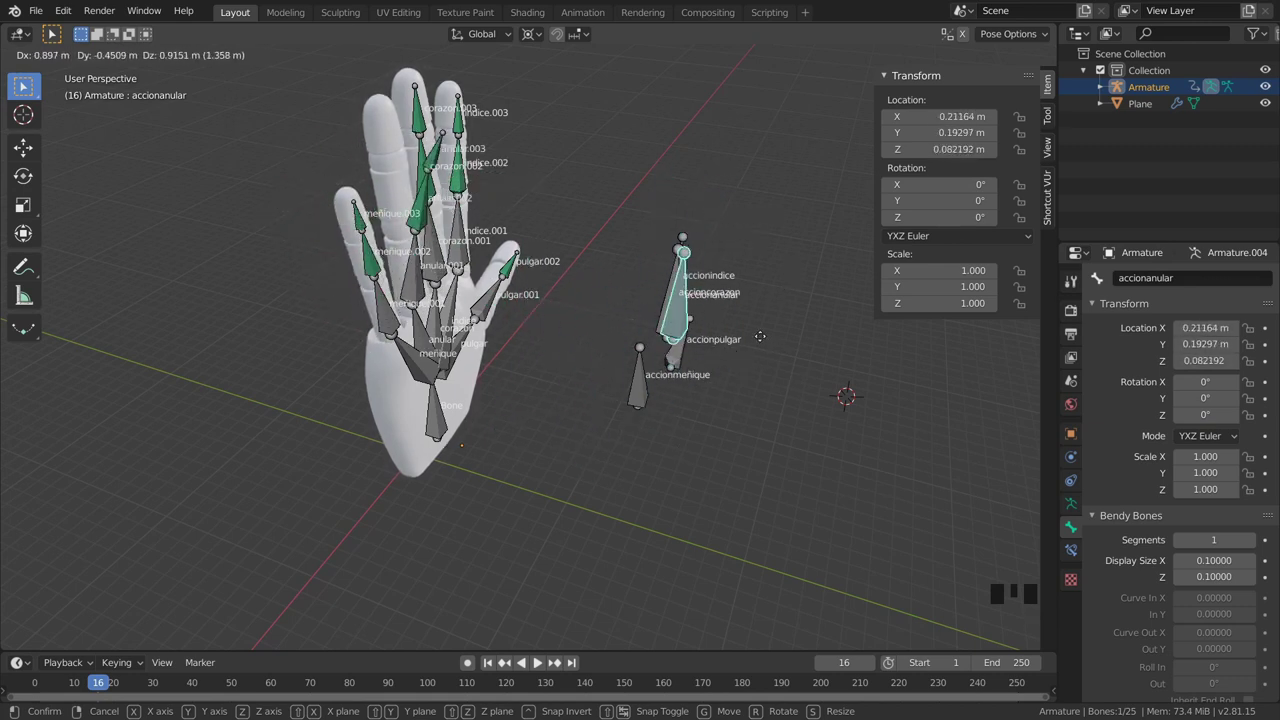
pyautogui.press('alt+g')
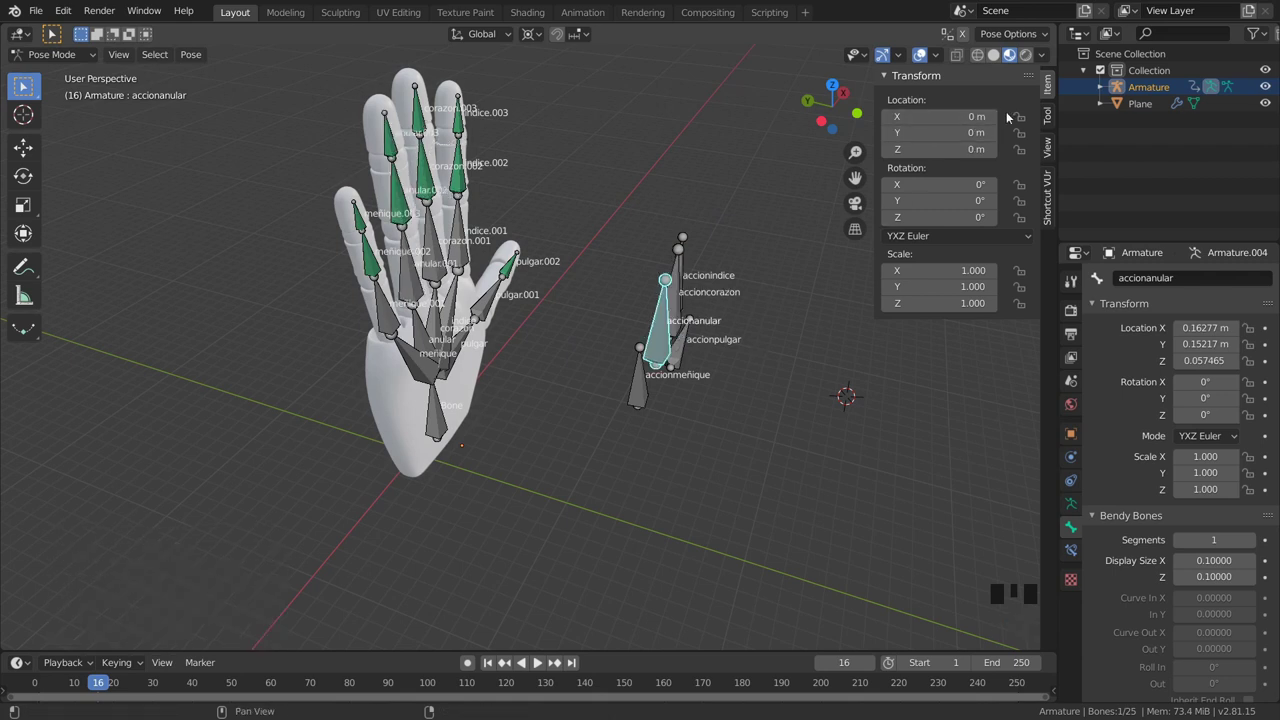
pyautogui.click(1023, 117)
pyautogui.click(1020, 138)
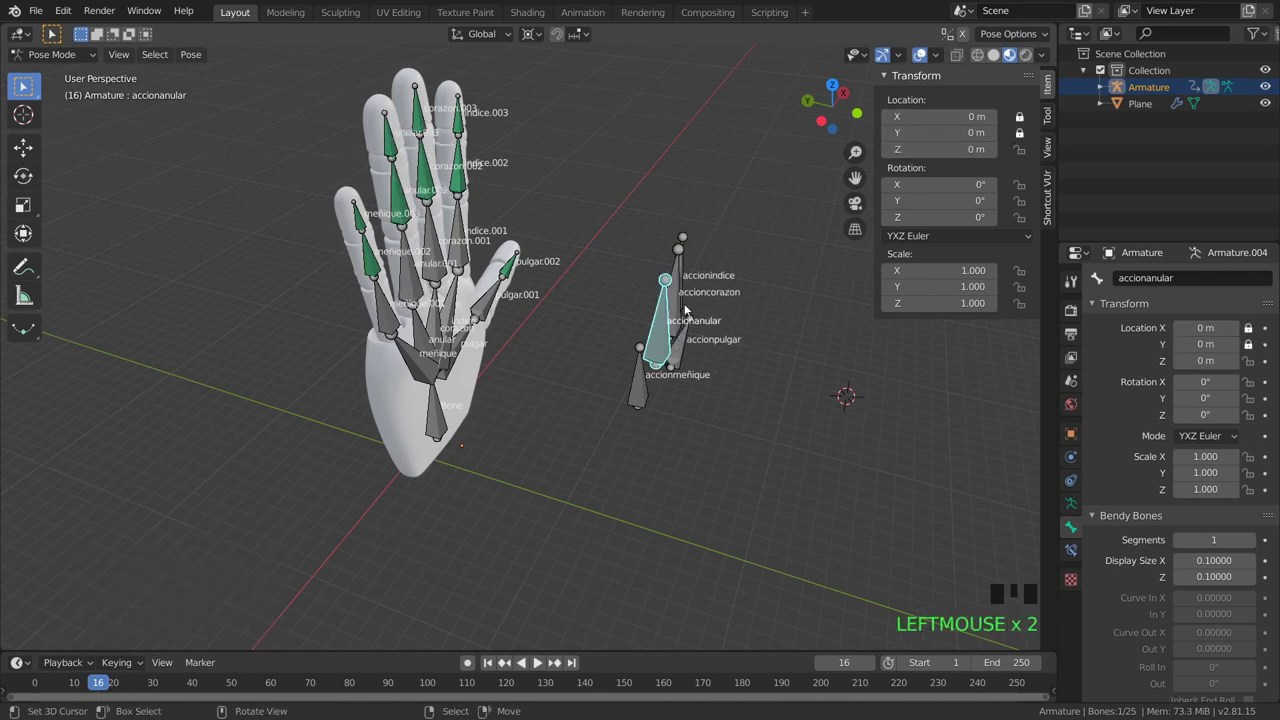
pyautogui.press('g')
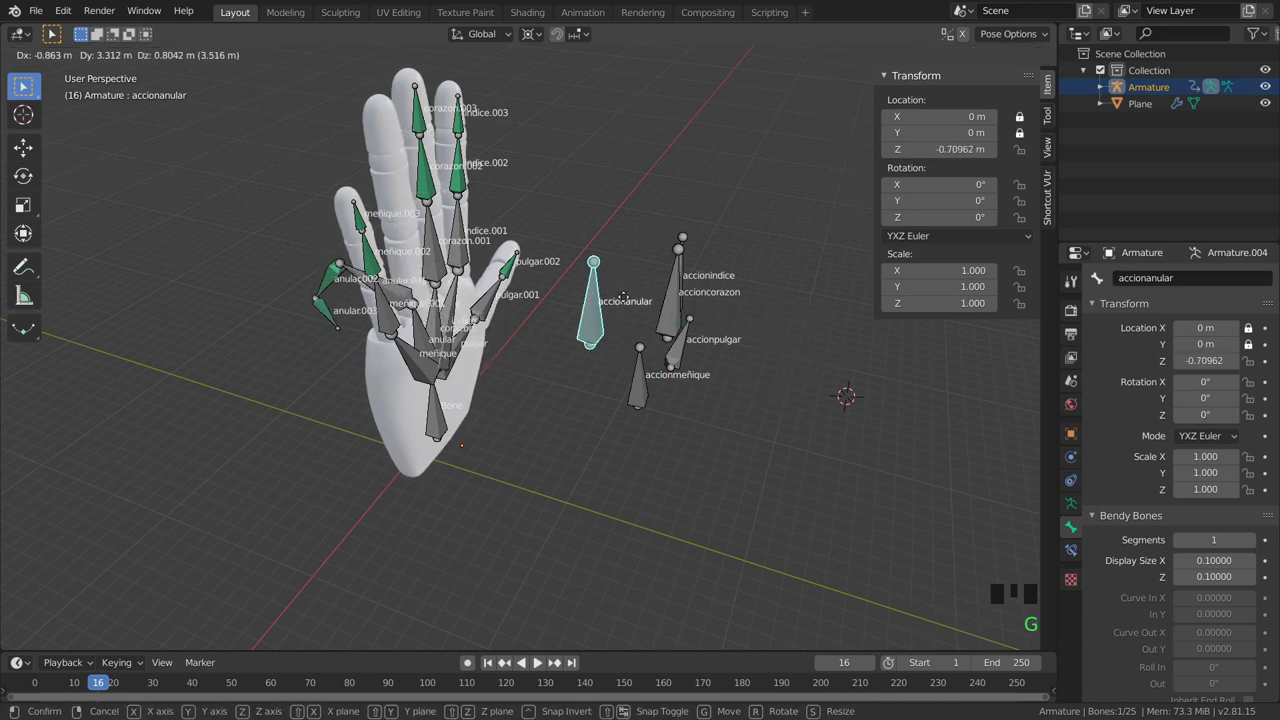
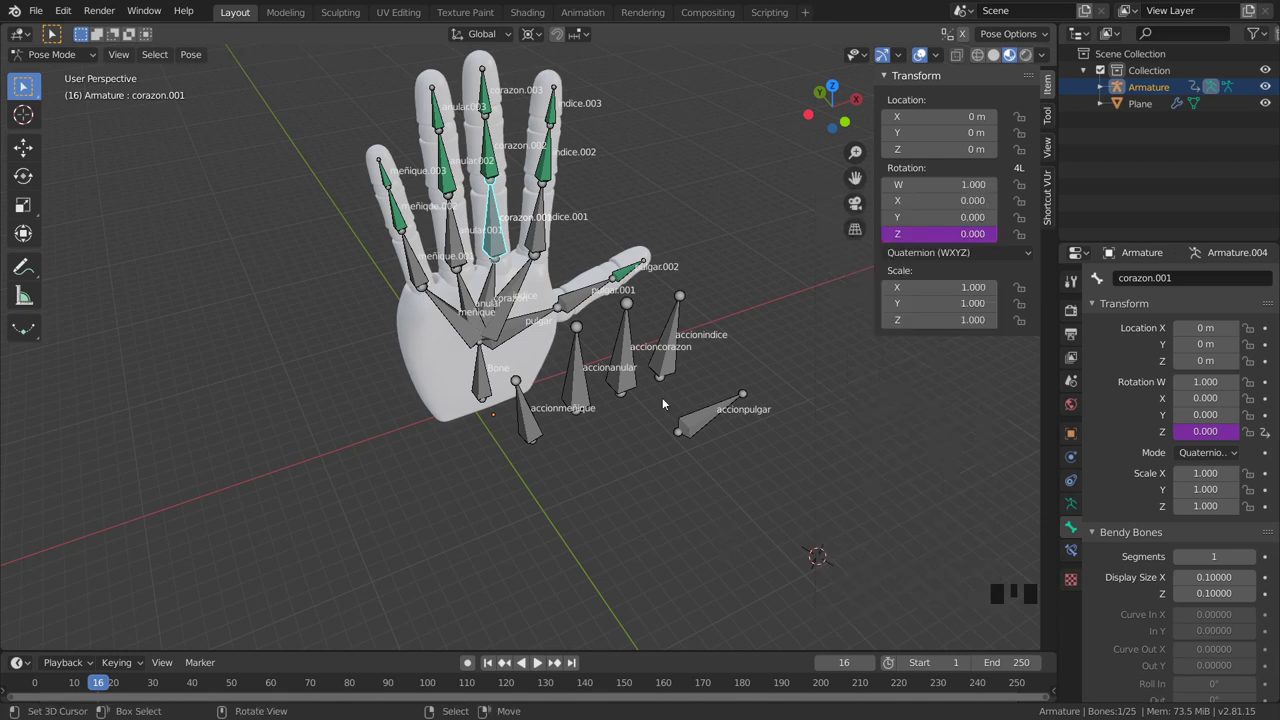
# Lock accioncorazon's X and Y location and move it to curl the middle finger.
pyautogui.rightClick(634, 375)
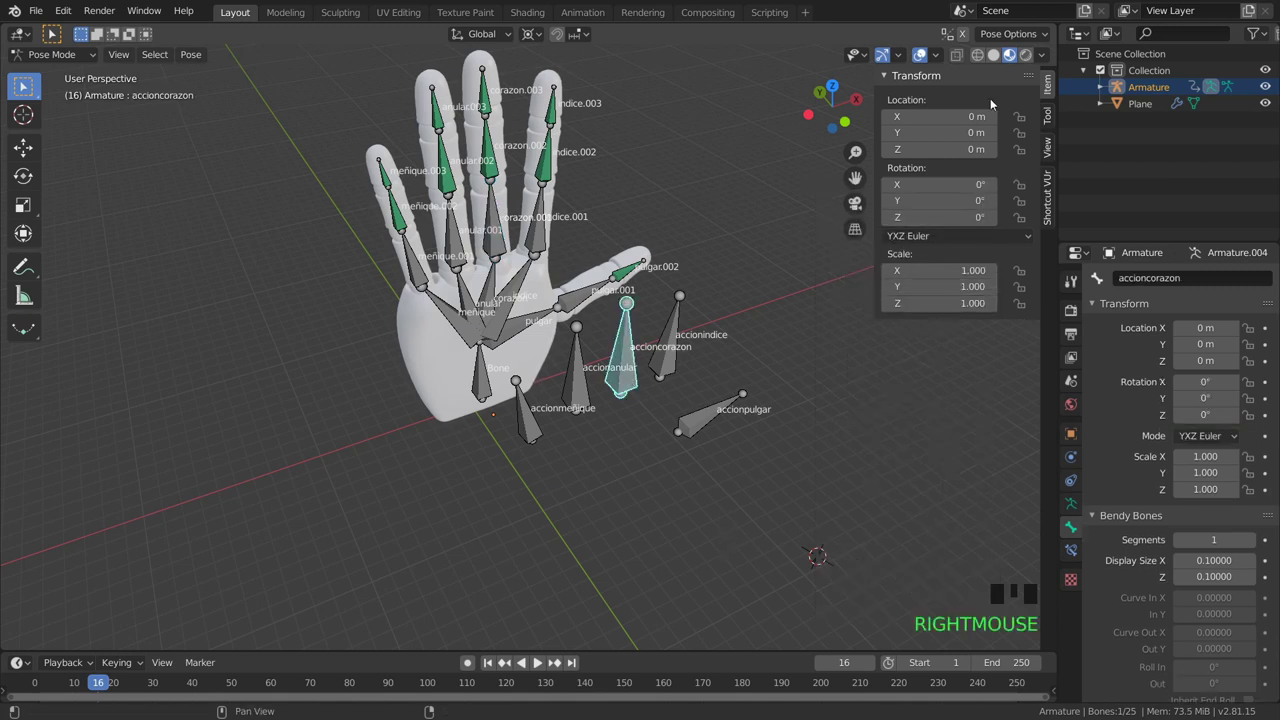
pyautogui.moveTo(1027, 116); pyautogui.dragTo(1019, 140)
pyautogui.press('g')
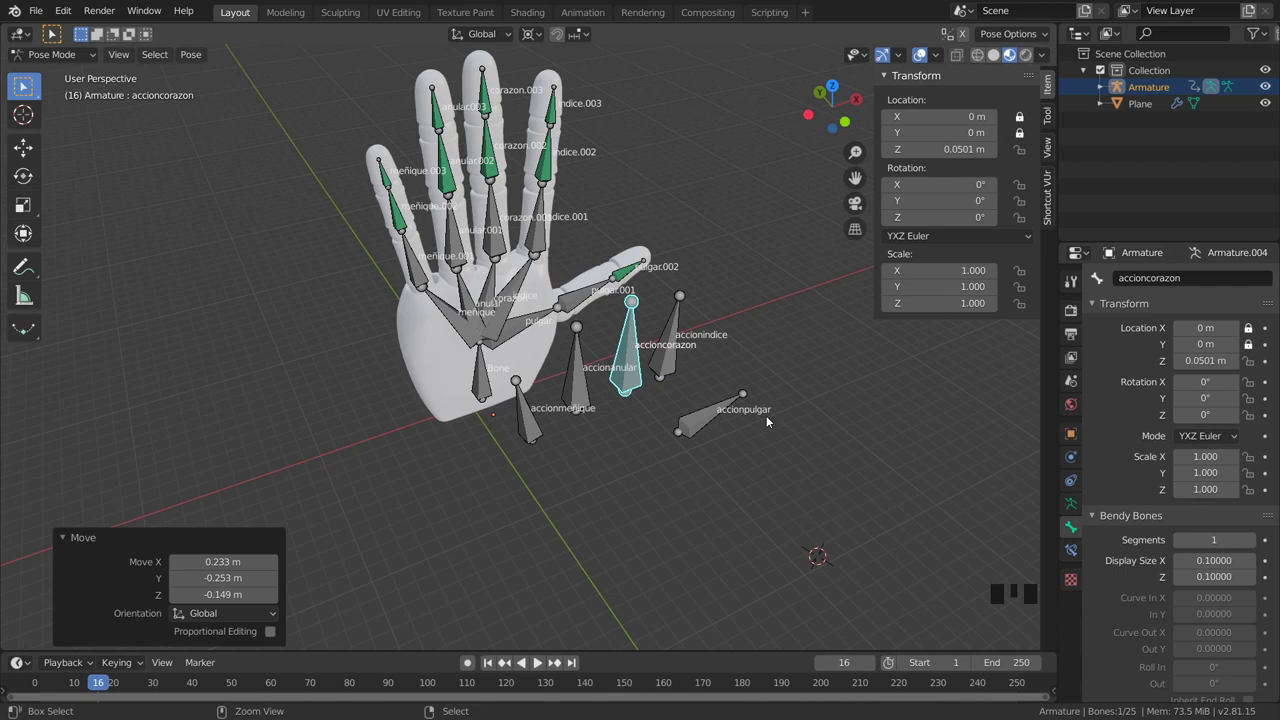
pyautogui.press('ctrl+z')
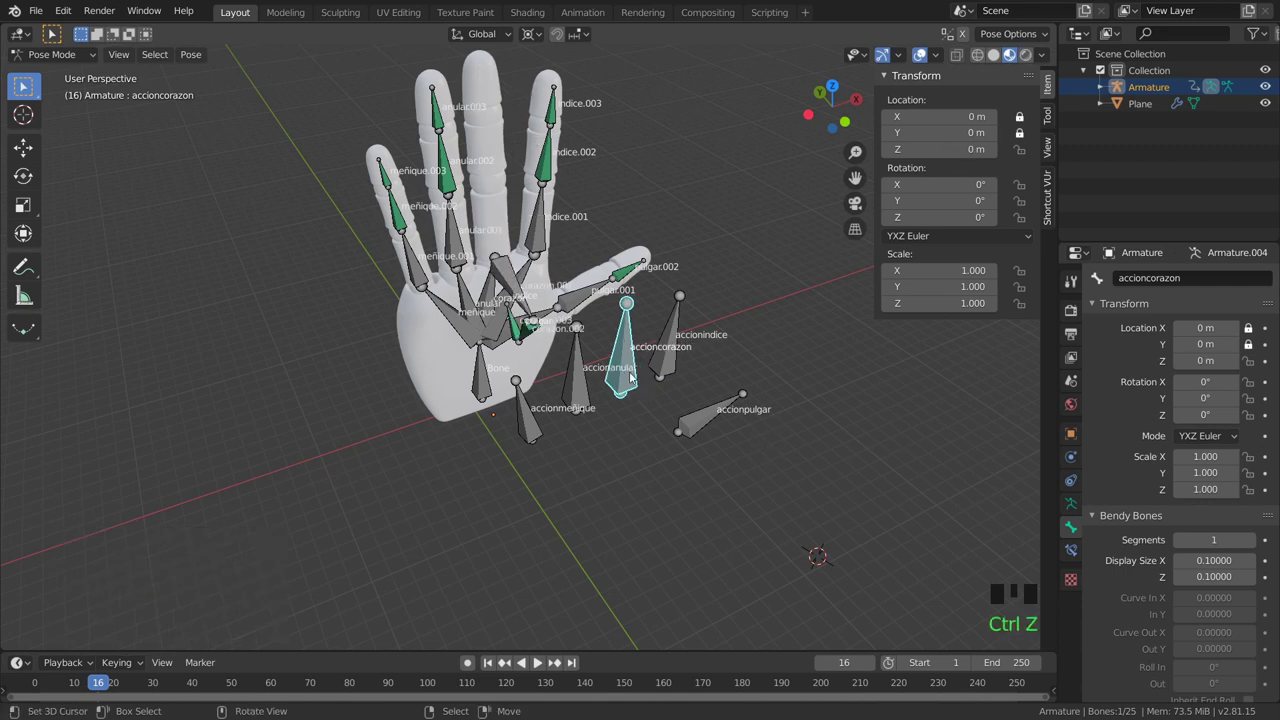
pyautogui.rightClick(621, 396)
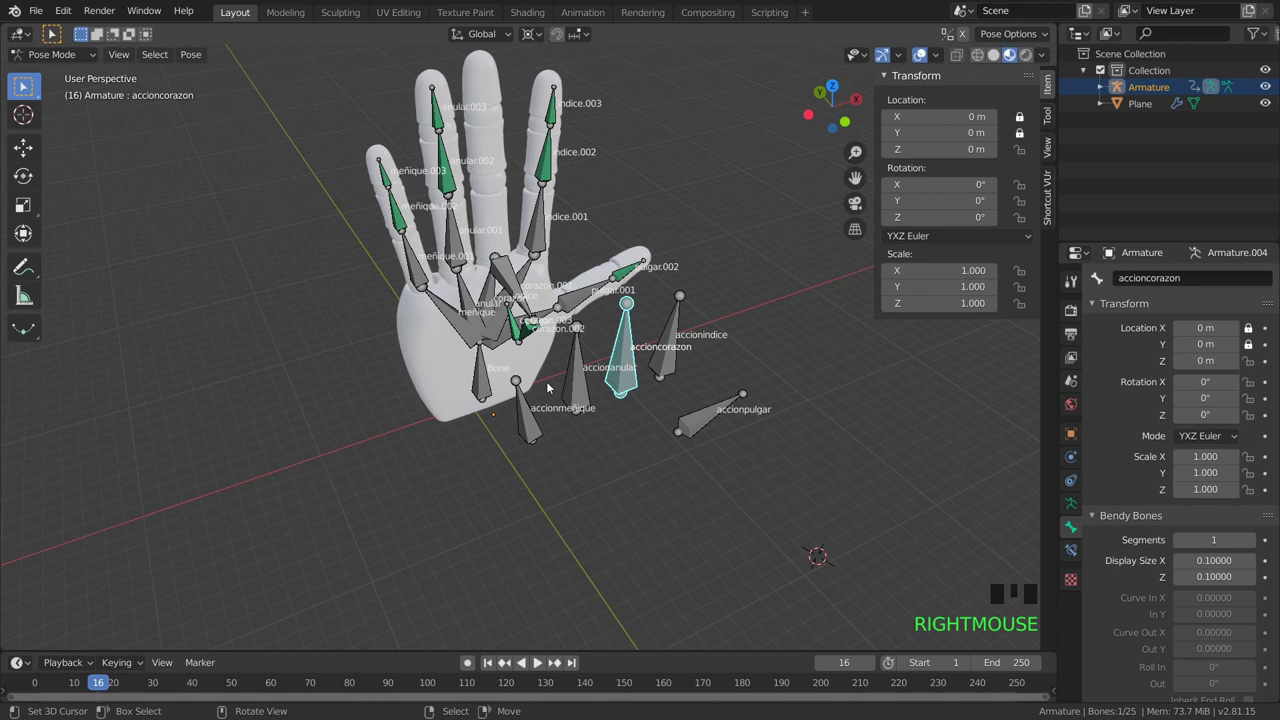
pyautogui.press('z')
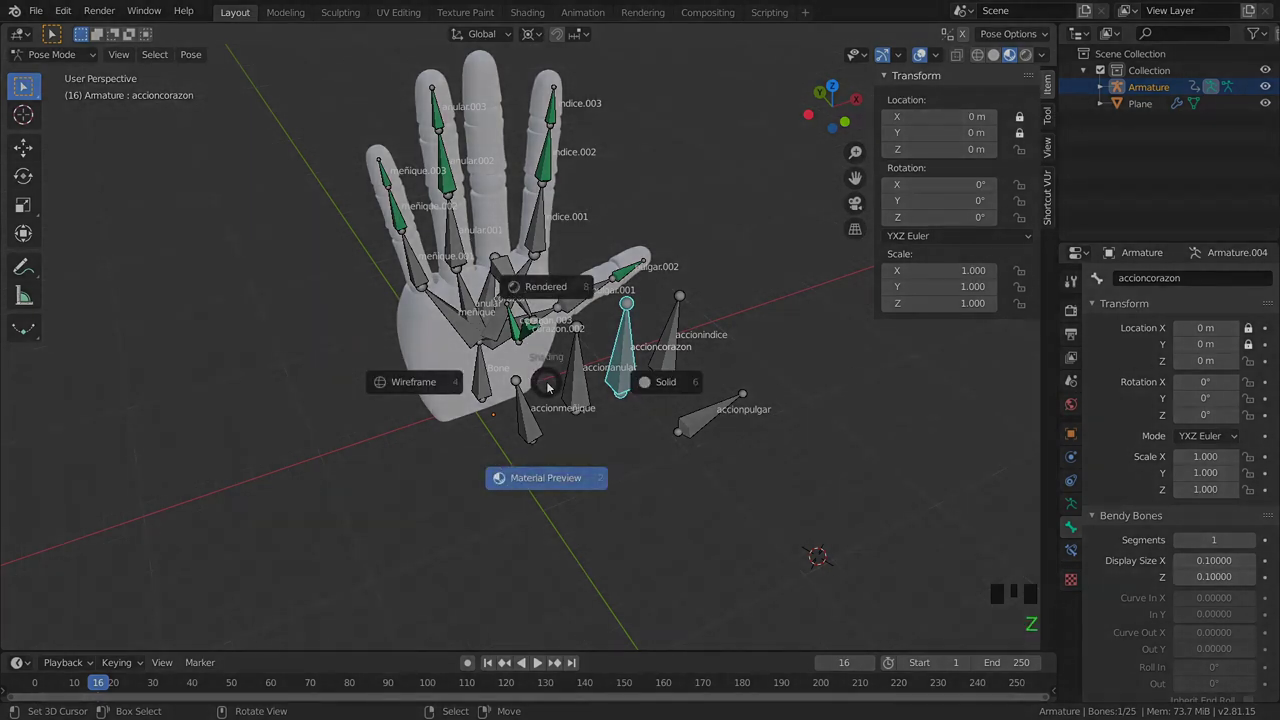